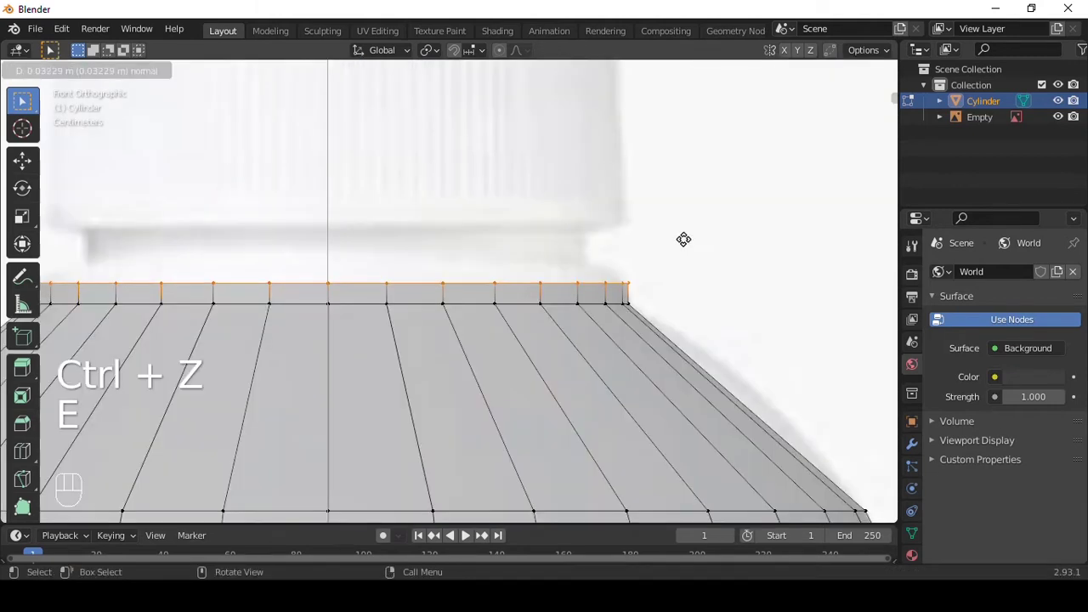
# Reposition the bottle body's edge loop near the neck and confirm the tapered shoulder profile.
pyautogui.press('s')
pyautogui.press('ctrl+r')
pyautogui.press('s')
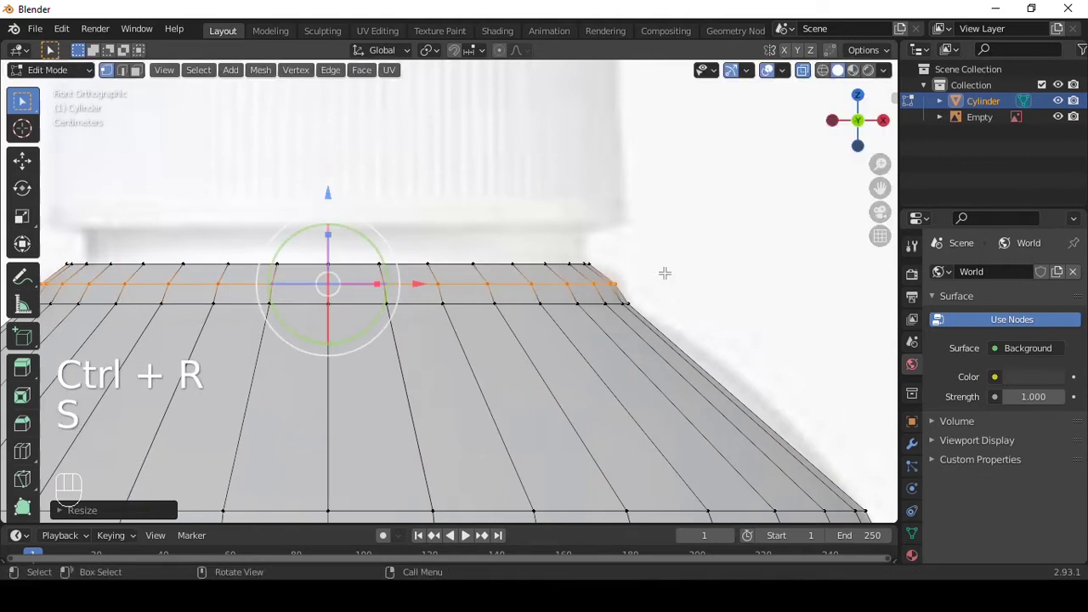
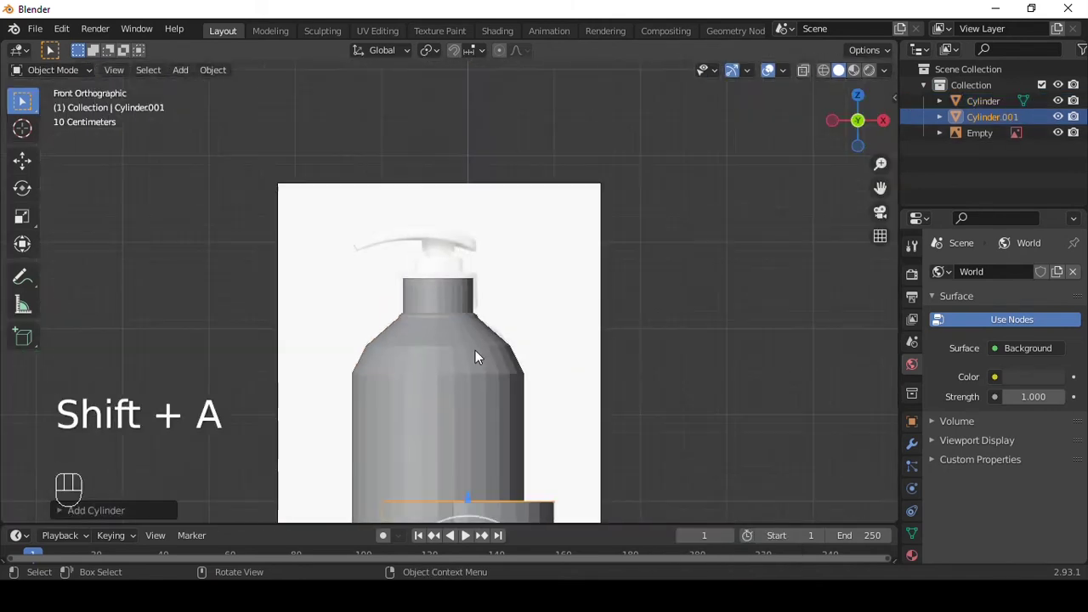
# Shrink the new cylinder to about a third, lower its top ring to cap height and apply its scale.
pyautogui.click(465, 350)
pyautogui.press('s')
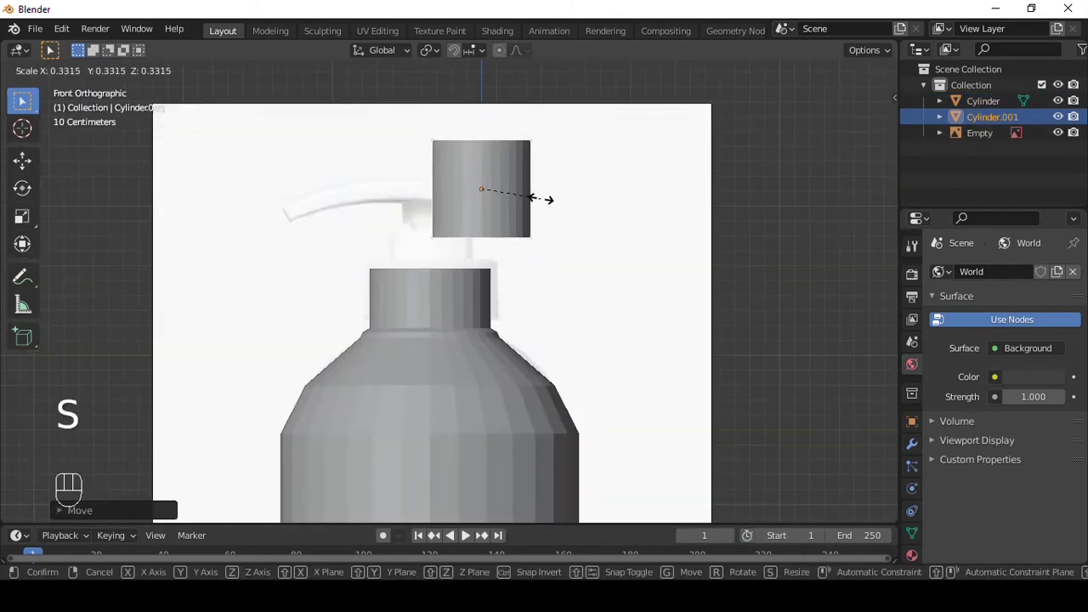
pyautogui.moveTo(580, 201); pyautogui.dragTo(519, 200)
pyautogui.press('s')
pyautogui.press('s')
pyautogui.press('shift+alt+z')
pyautogui.press('Tab')
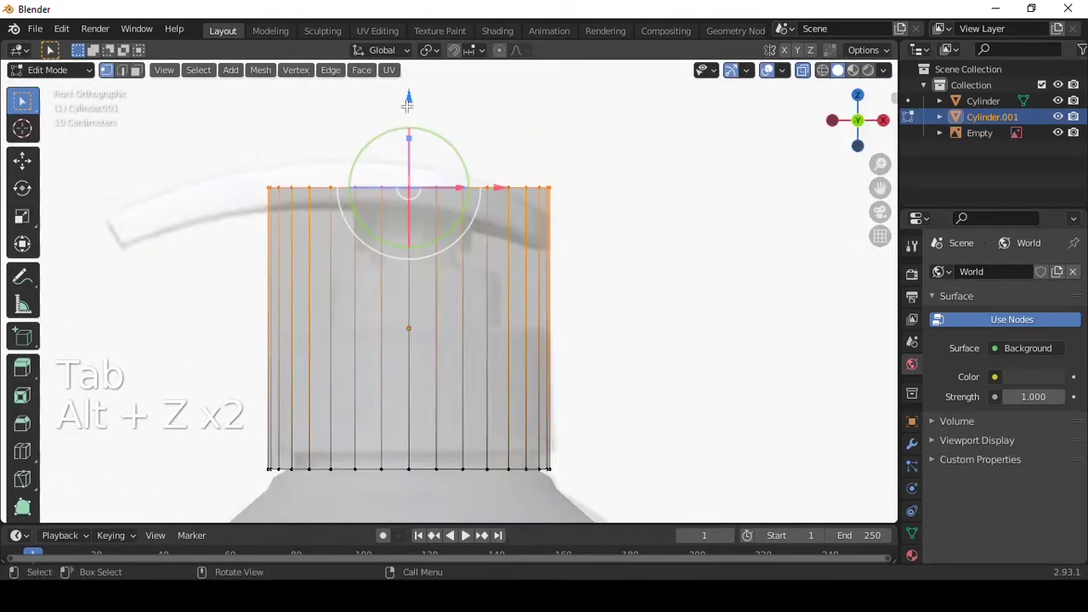
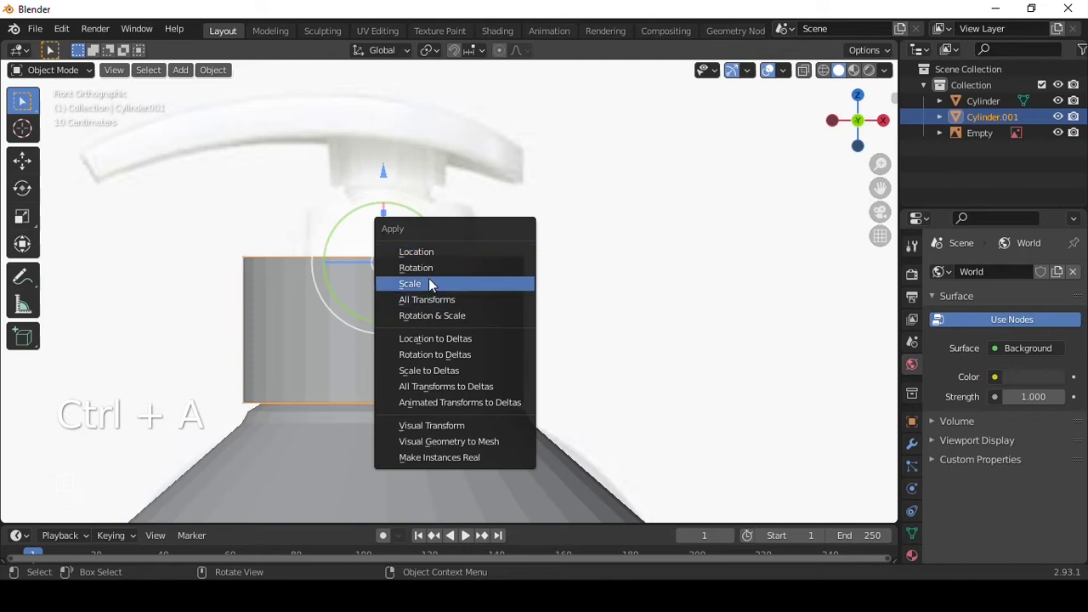
pyautogui.press('Tab')
# Bevel the cap's top edge round, narrow its bottom loop, nudge the top up and duplicate the cap.
pyautogui.press('ctrl+b')
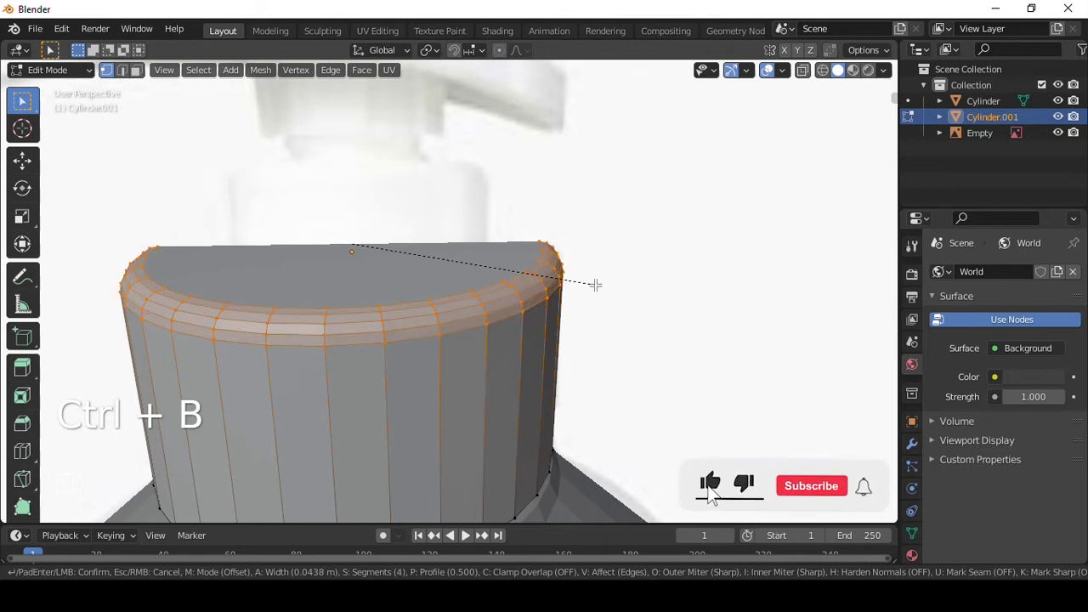
pyautogui.press('Tab')
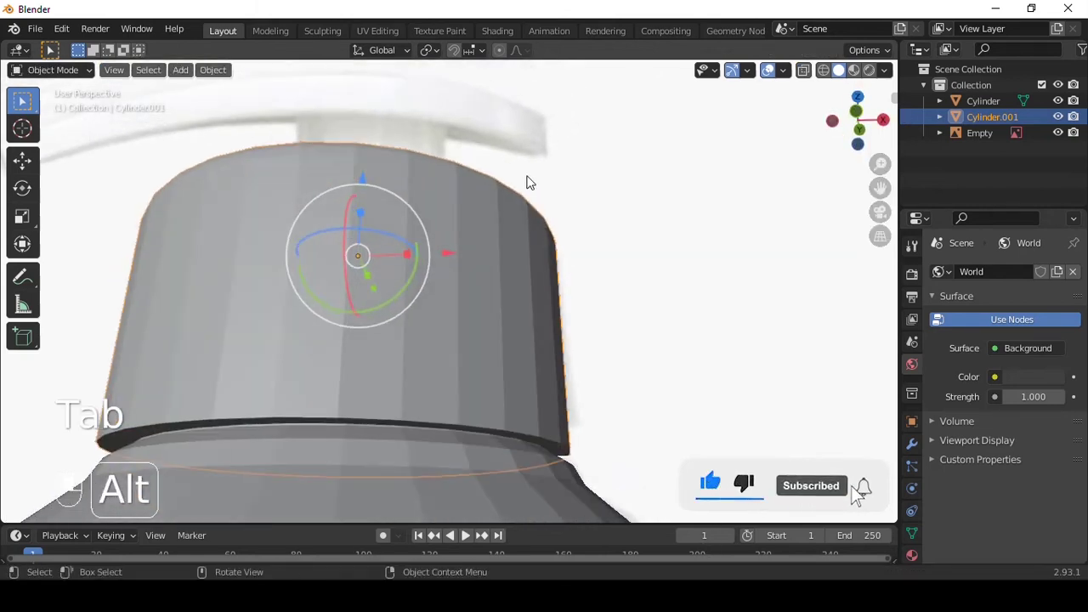
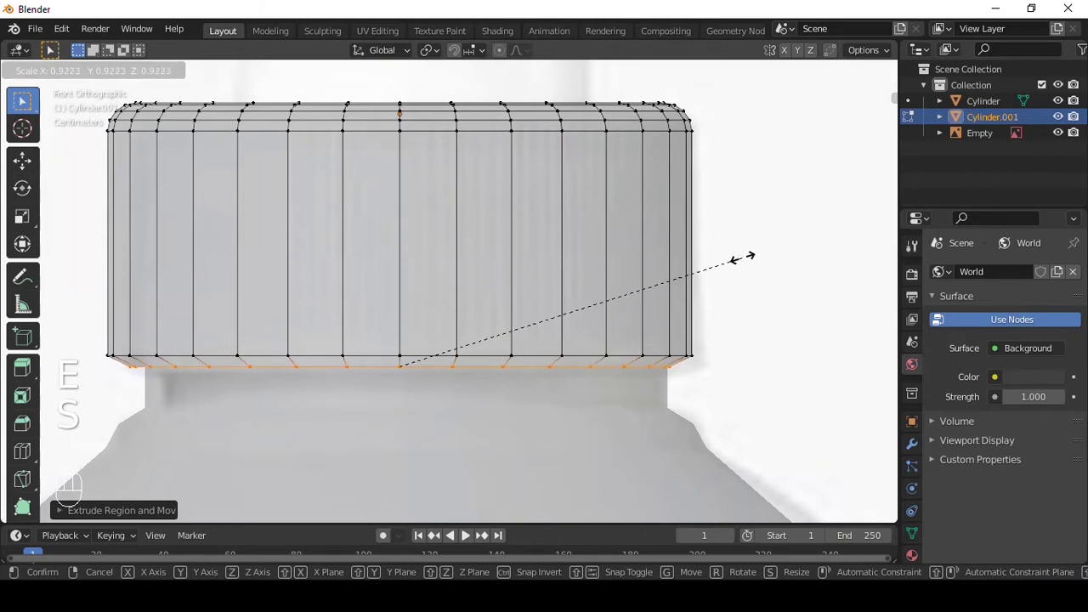
pyautogui.press('Tab')
pyautogui.press('alt+z')
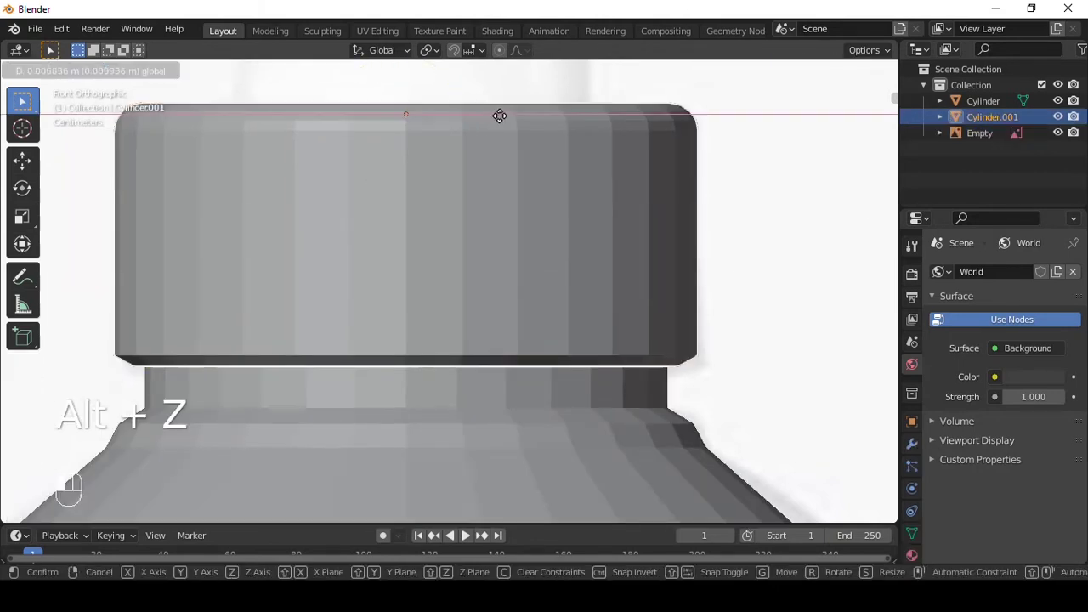
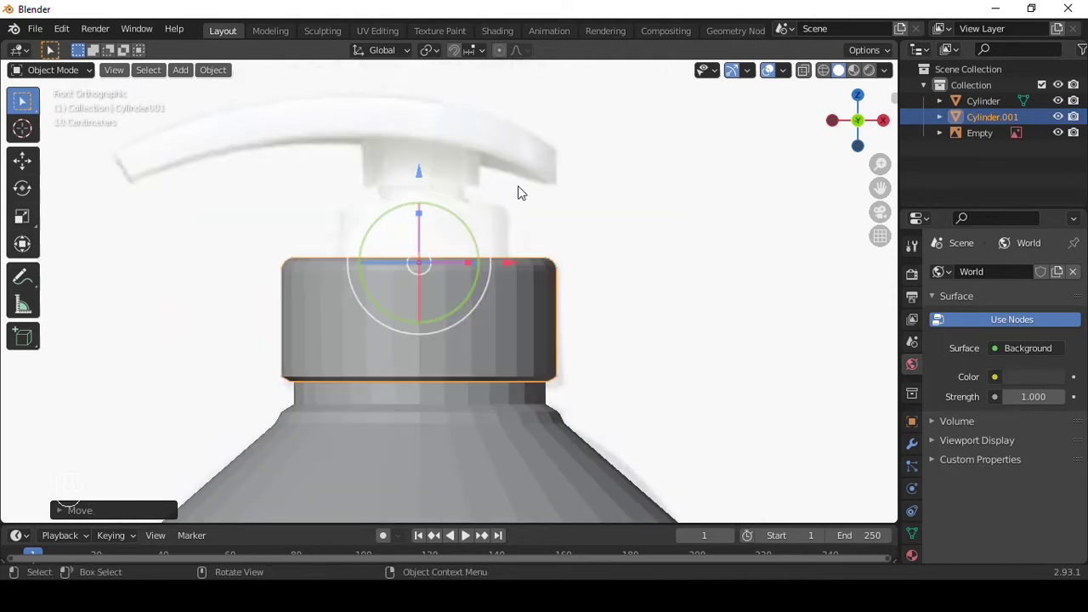
pyautogui.press('shift+a')
# Move the cap copy straight up, narrow it and raise its top as an upper tier of the pump head.
pyautogui.press('shift+d')
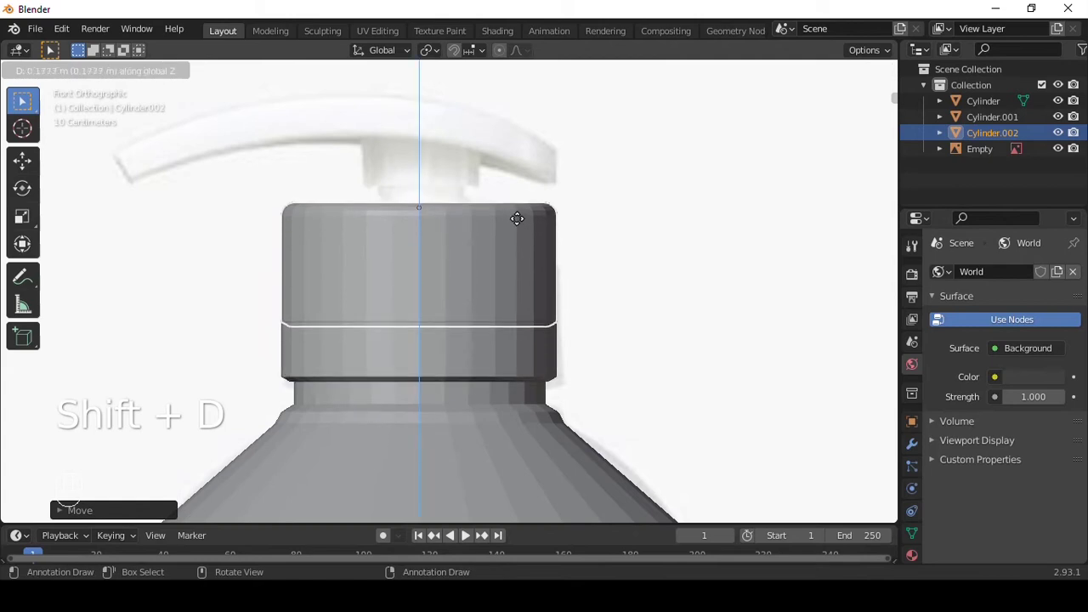
pyautogui.press('s')
pyautogui.press('alt+z')
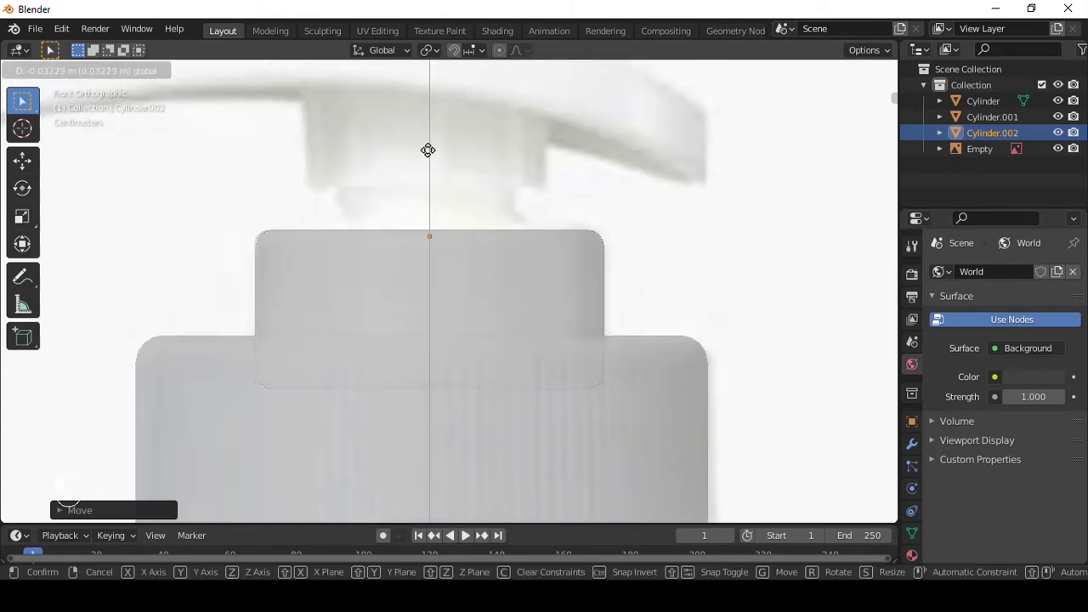
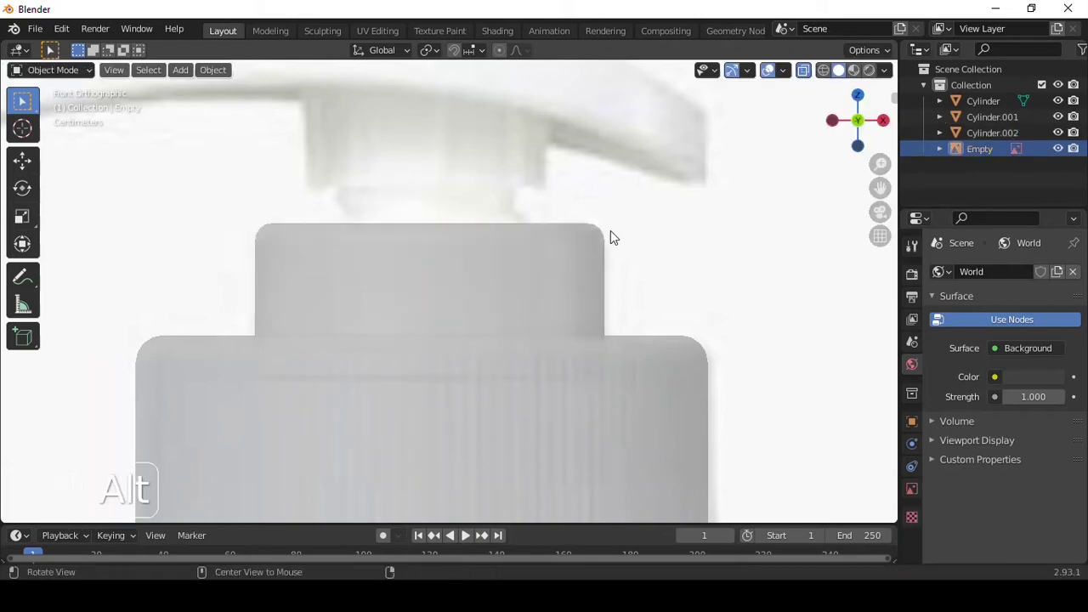
pyautogui.press('alt+z')
pyautogui.press('alt+z')
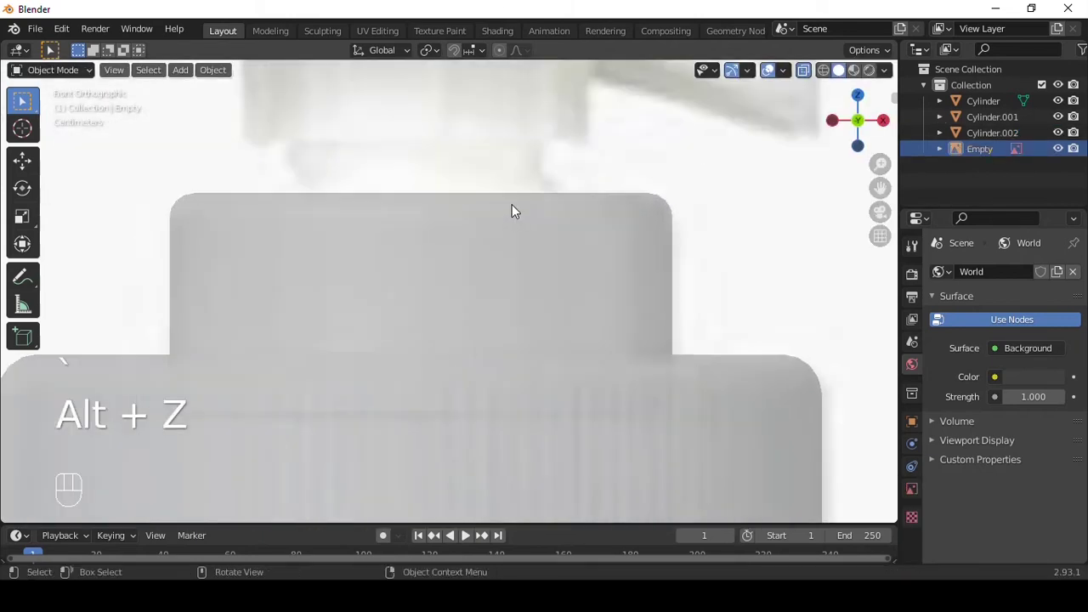
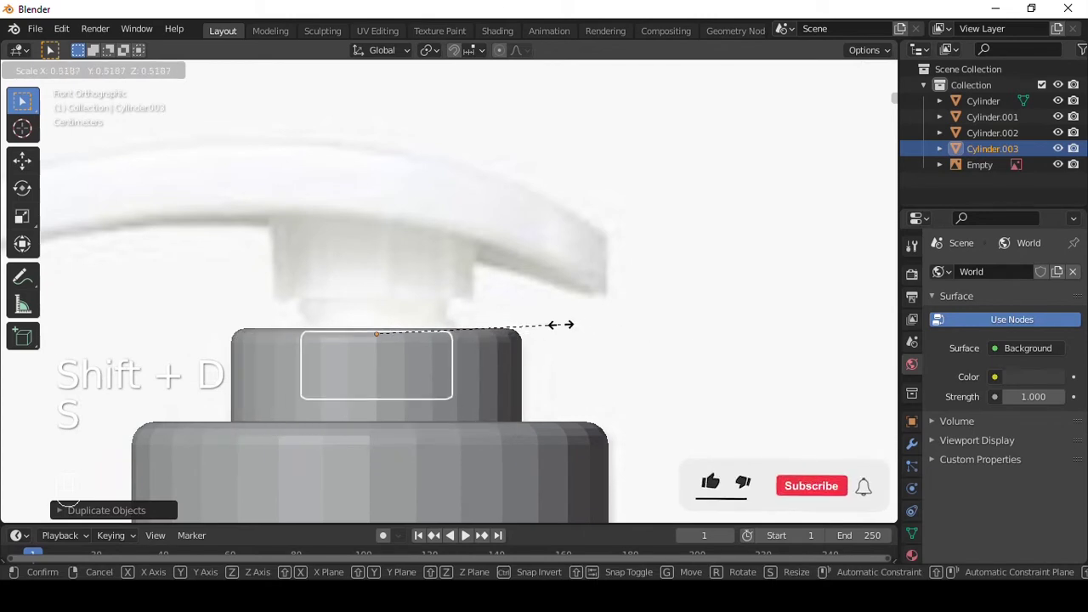
# Shrink the copy into a thin stem, set its height and add horizontal loop cuts along it.
pyautogui.press('Tab')
pyautogui.press('alt+z')
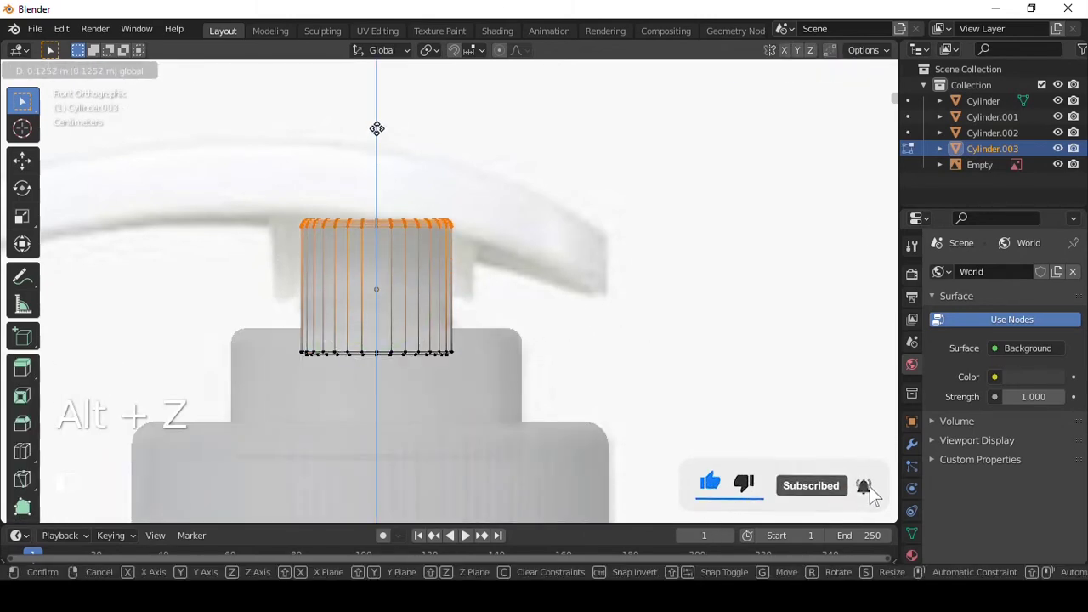
pyautogui.press('alt+z')
pyautogui.press('Tab')
pyautogui.press('Tab')
pyautogui.press('ctrl+r')
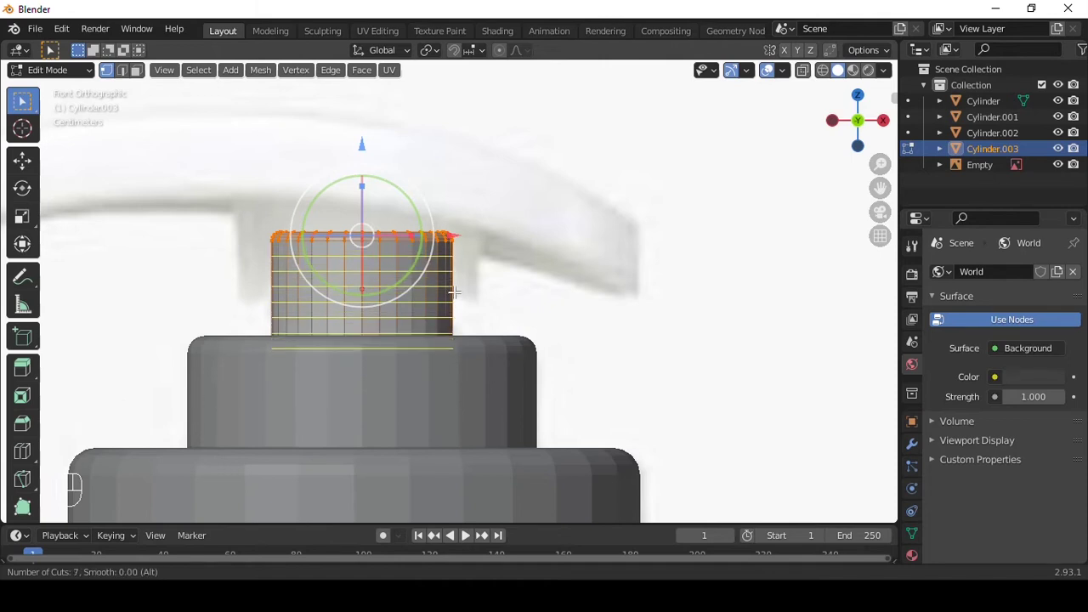
# Push alternating face bands inward to form grooves on the stem, then duplicate it for the pump head.
pyautogui.press('3')
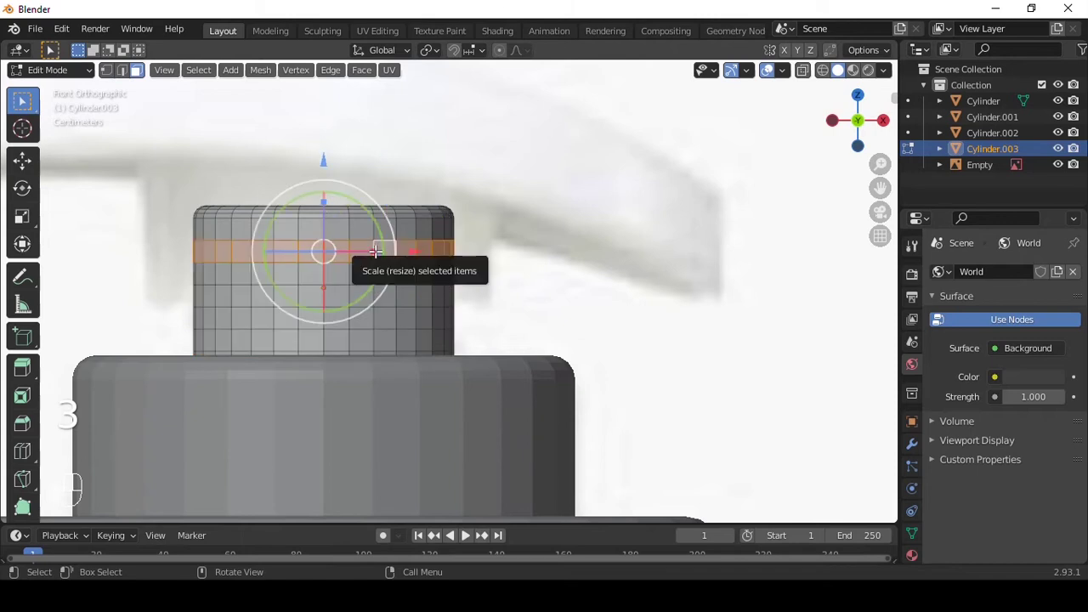
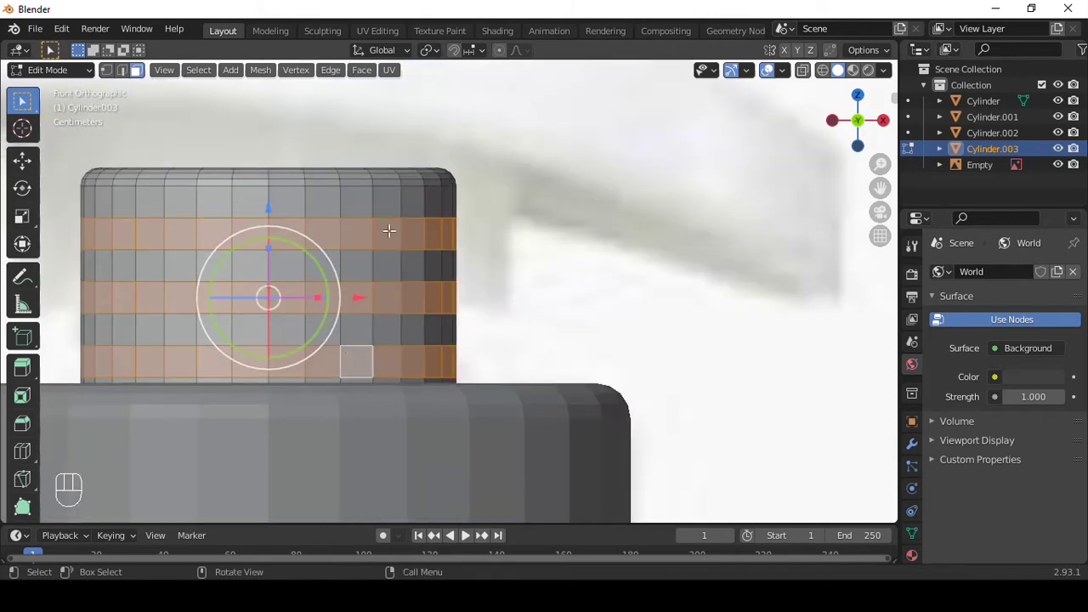
pyautogui.press('alt+e')
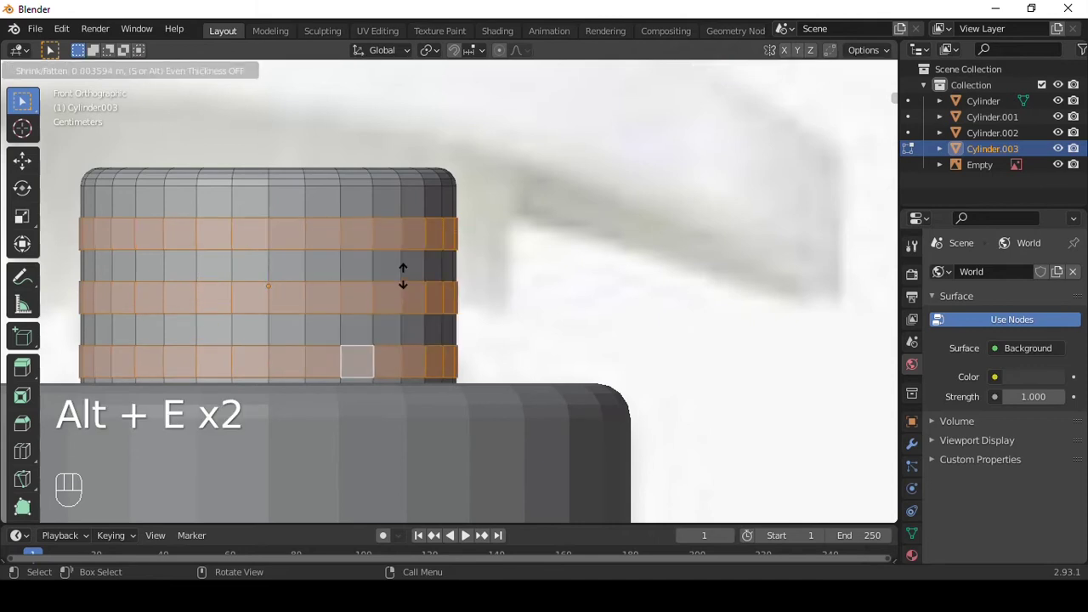
pyautogui.press('Tab')
pyautogui.click(460, 210)
pyautogui.press('shift+d')
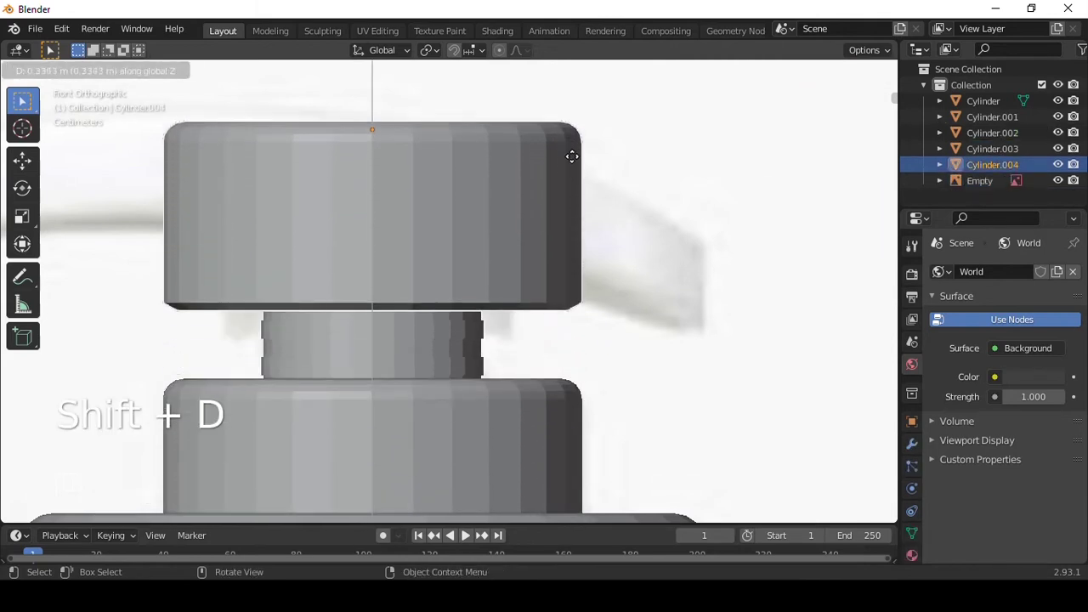
# Shrink the duplicate into a short pump-head block, lower its top and place it above the stem.
pyautogui.press('s')
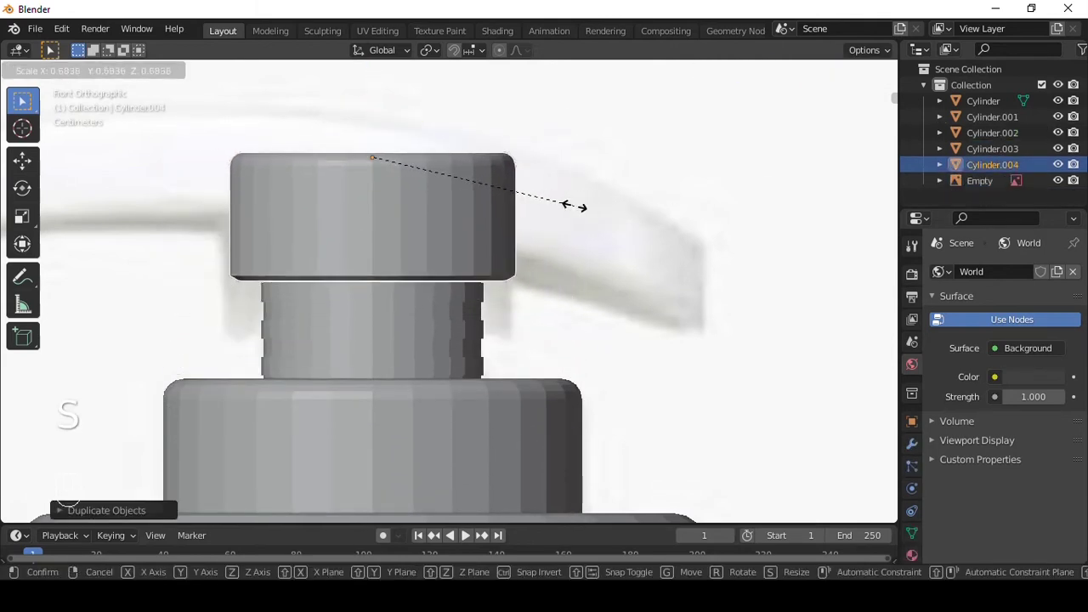
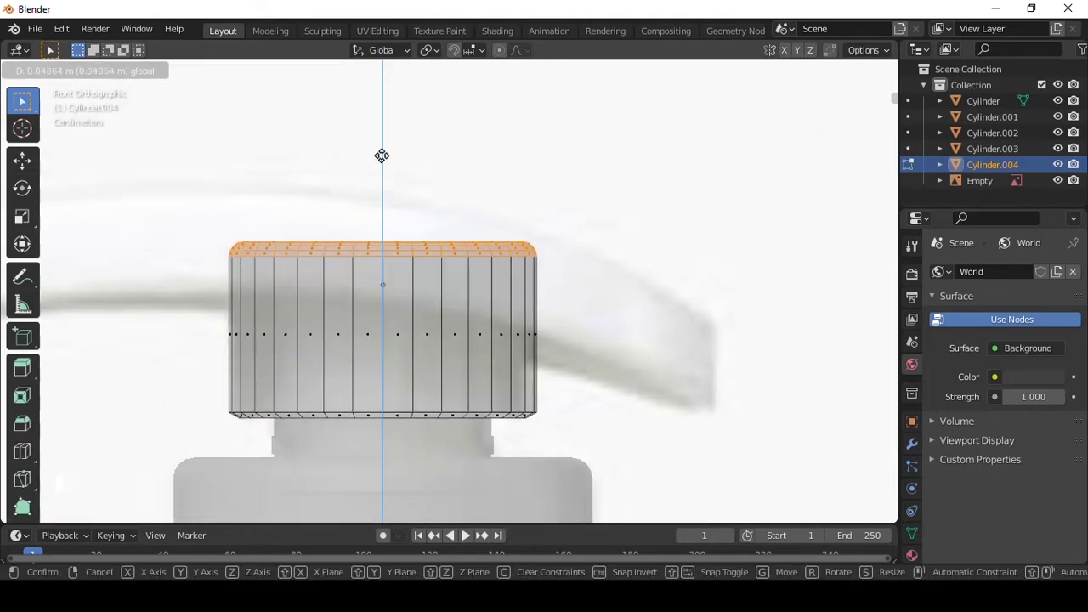
pyautogui.press('Tab')
pyautogui.press('alt+z')
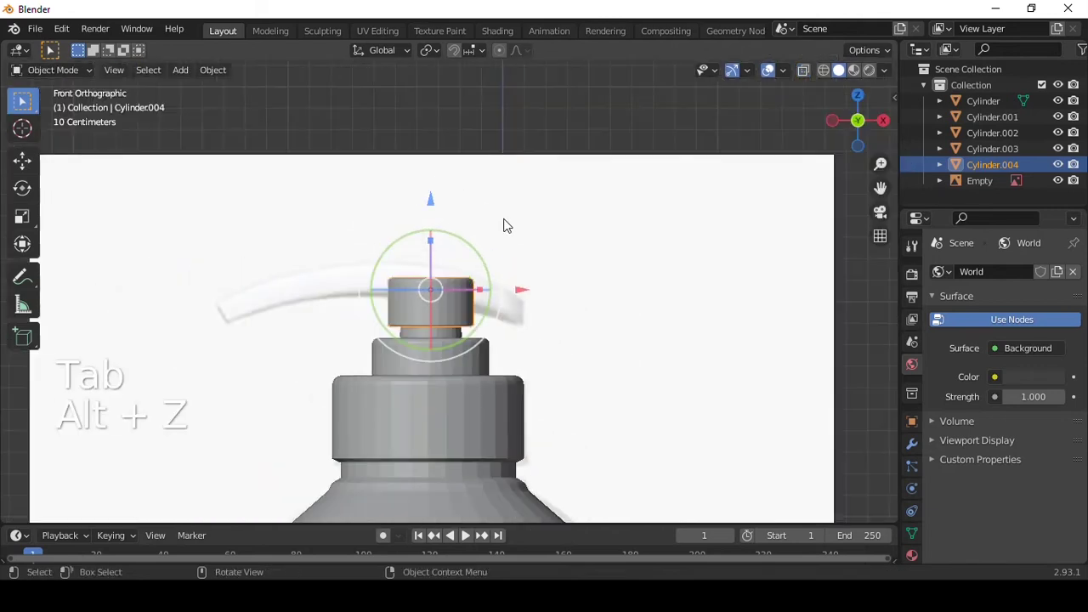
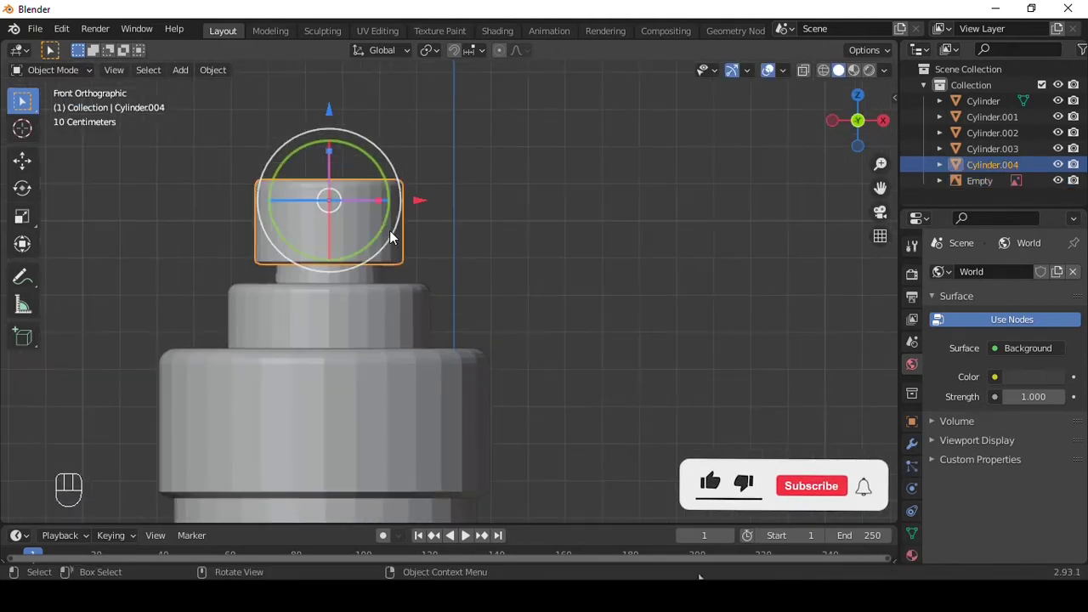
pyautogui.press('ctrl+3')
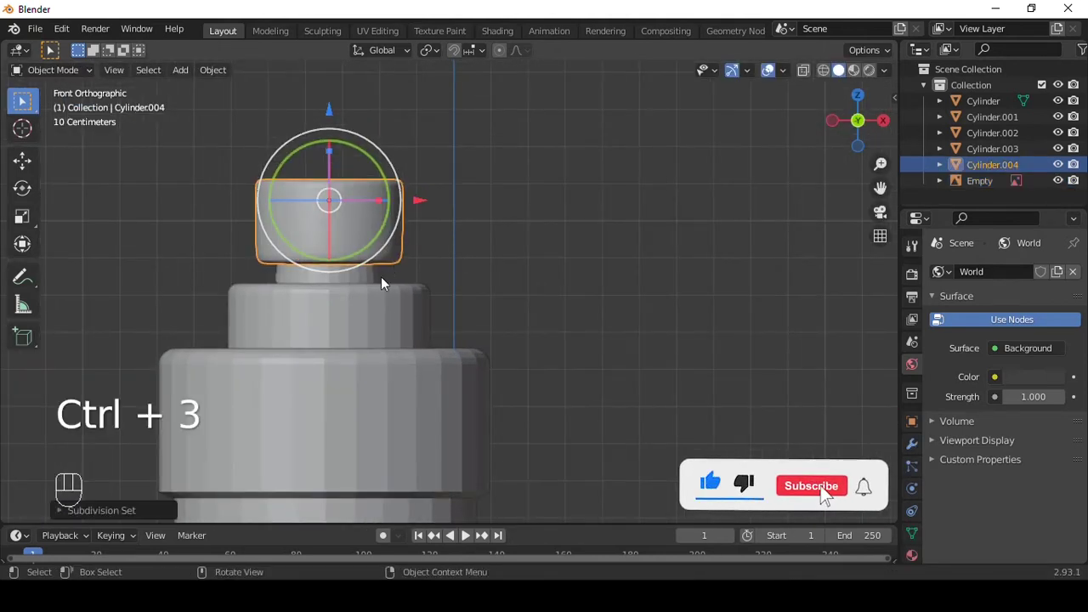
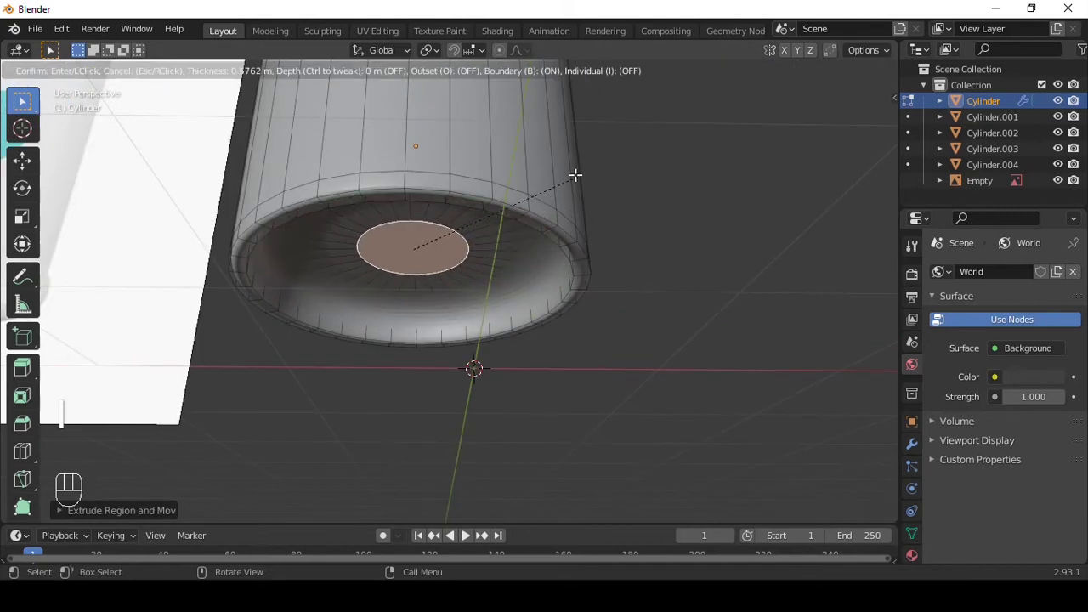
# Recess the bottle's bottom face inward, widen the bottom edge and slide a loop toward the base as a rim.
pyautogui.press('e')
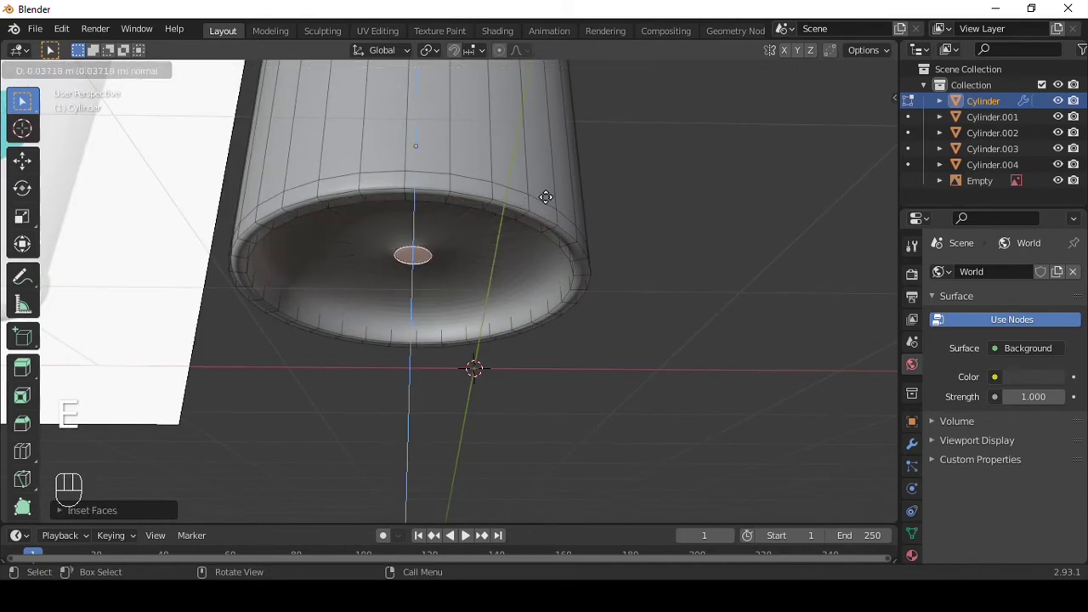
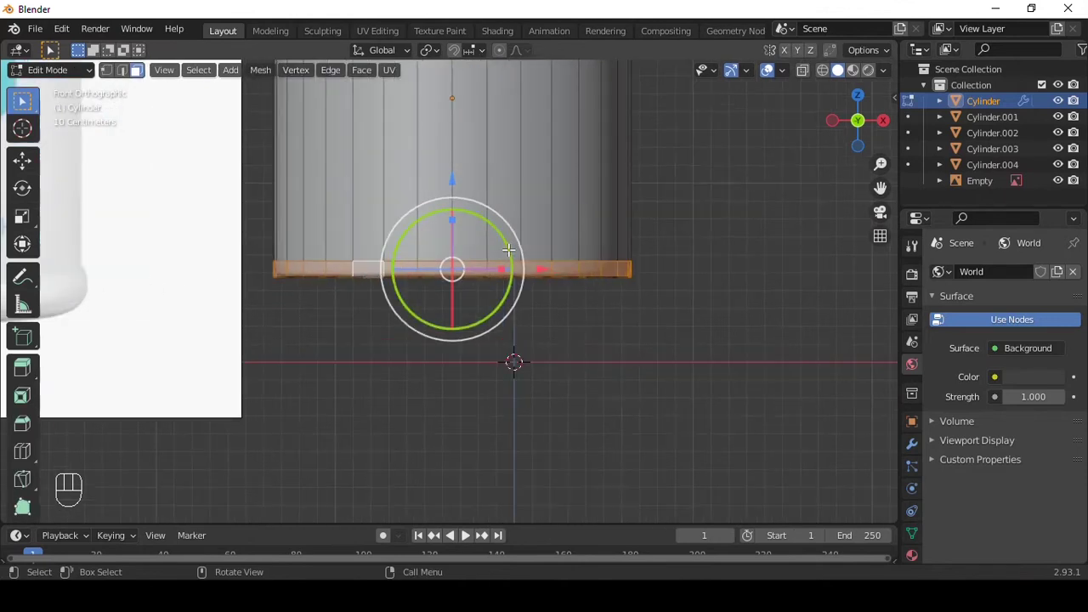
pyautogui.press('alt+e')
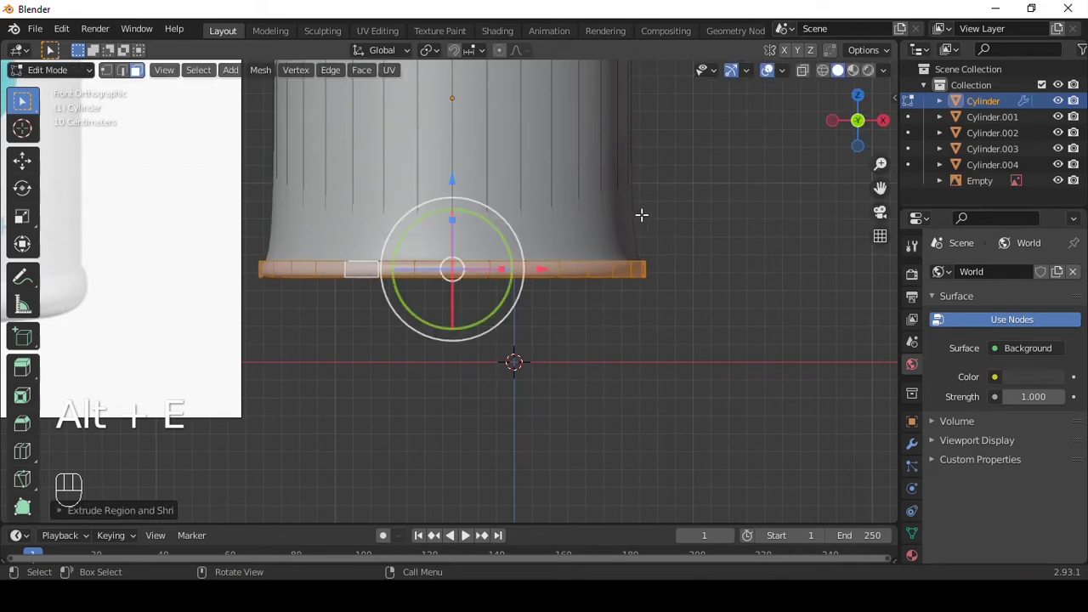
pyautogui.press('ctrl+r')
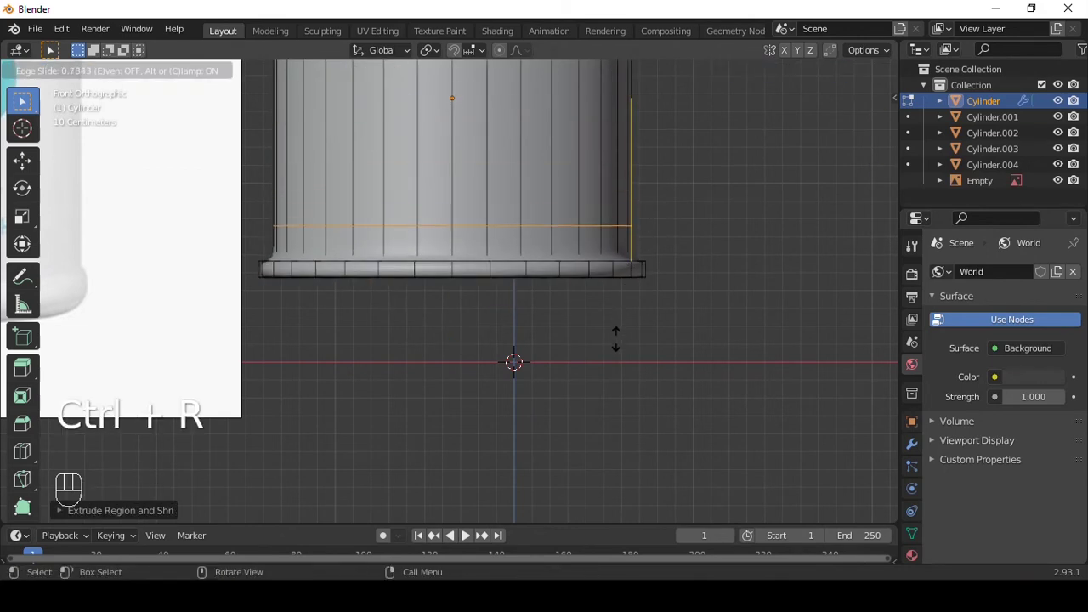
pyautogui.press('Tab')
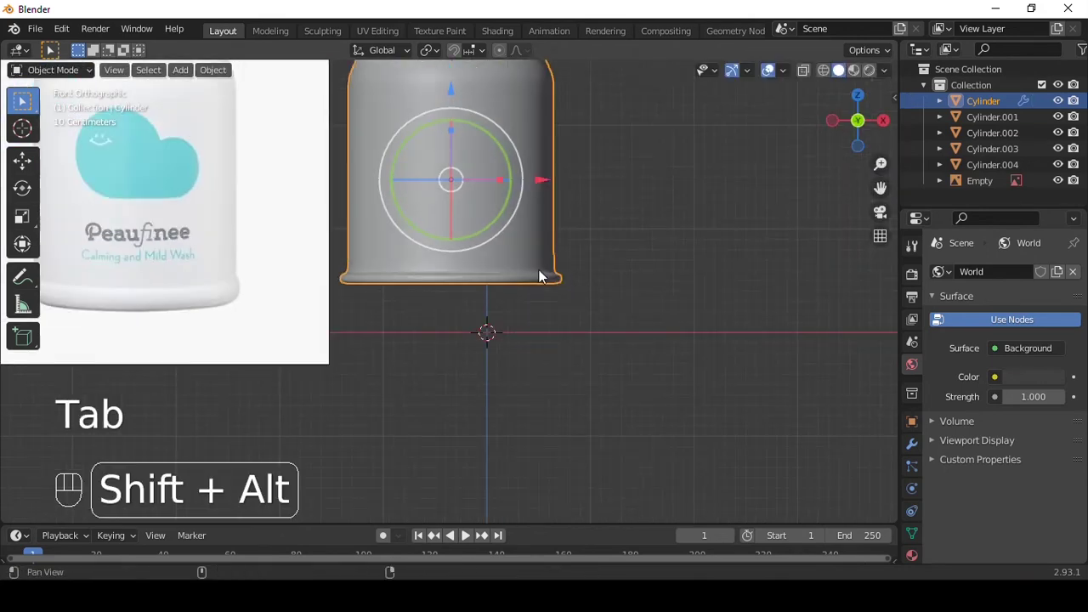
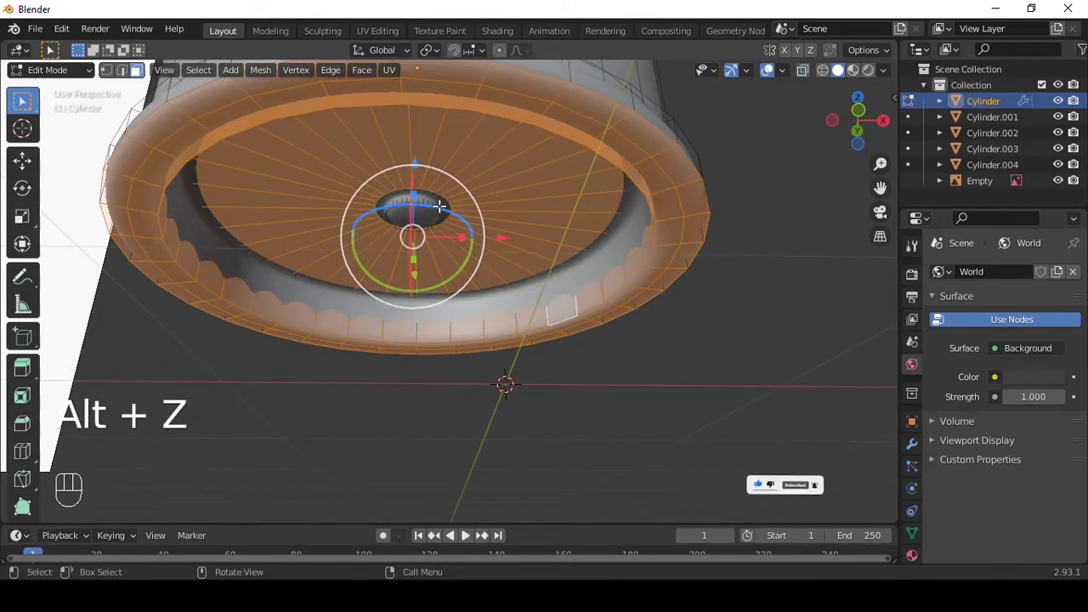
pyautogui.press('c')
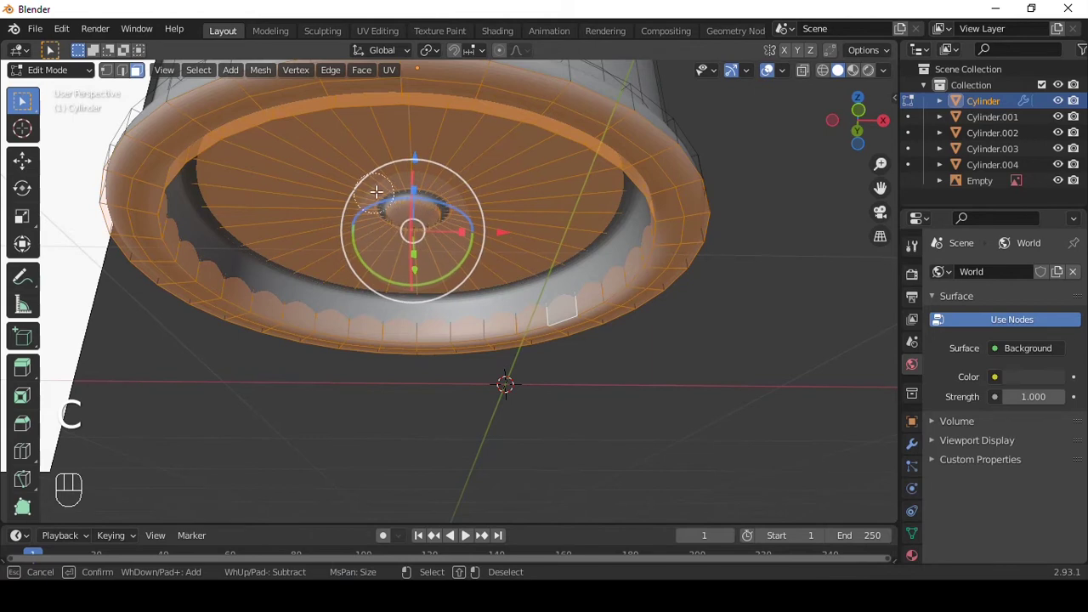
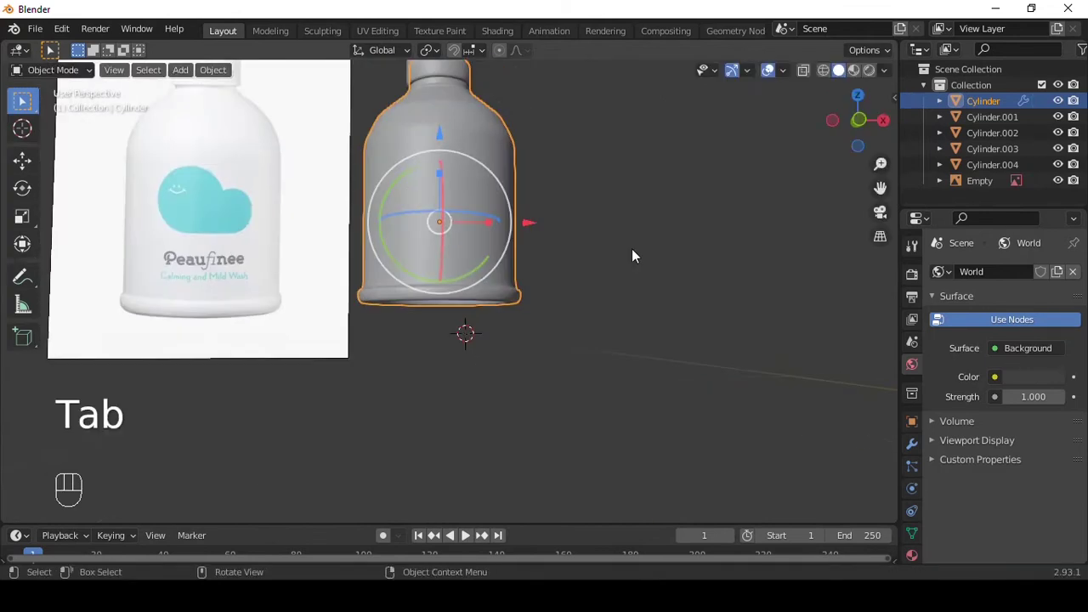
# Bevel alternating vertical edges of the collar into grooves and slide its top edge loop tighter.
pyautogui.press('`')
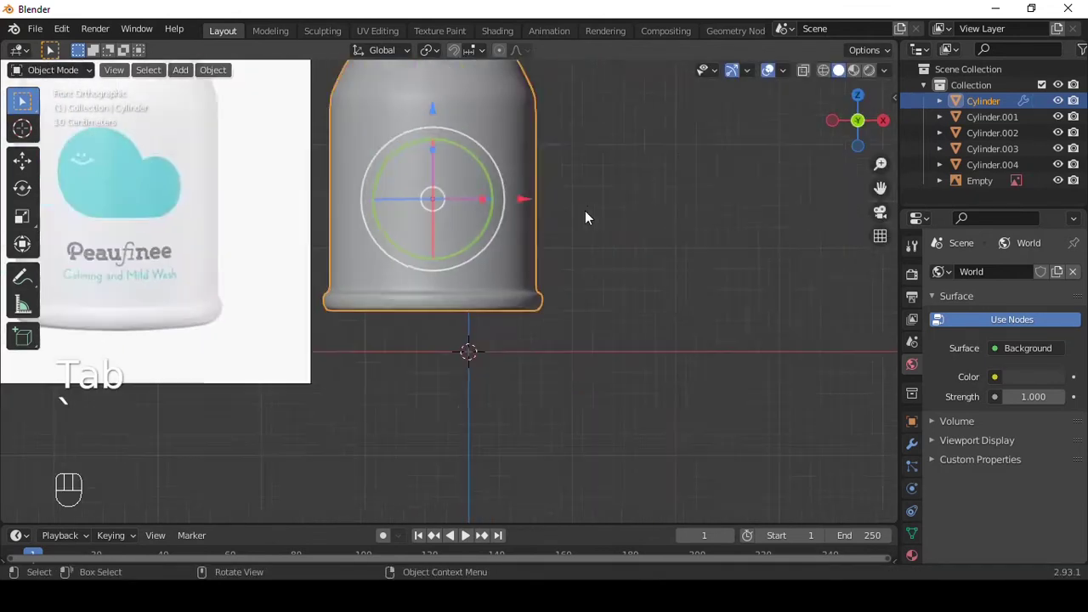
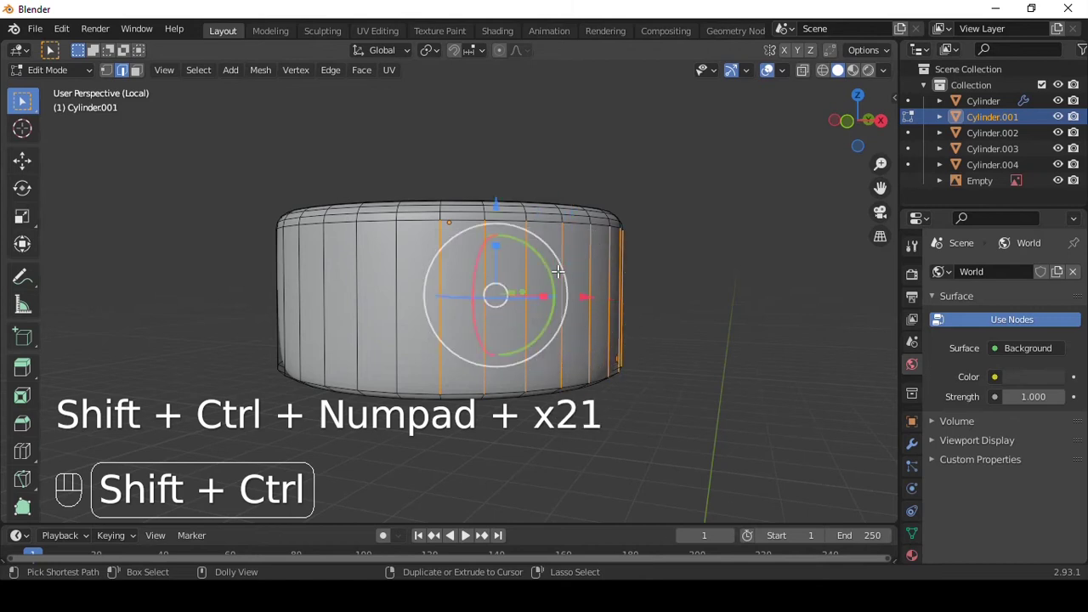
pyautogui.press('ctrl+shift+b')
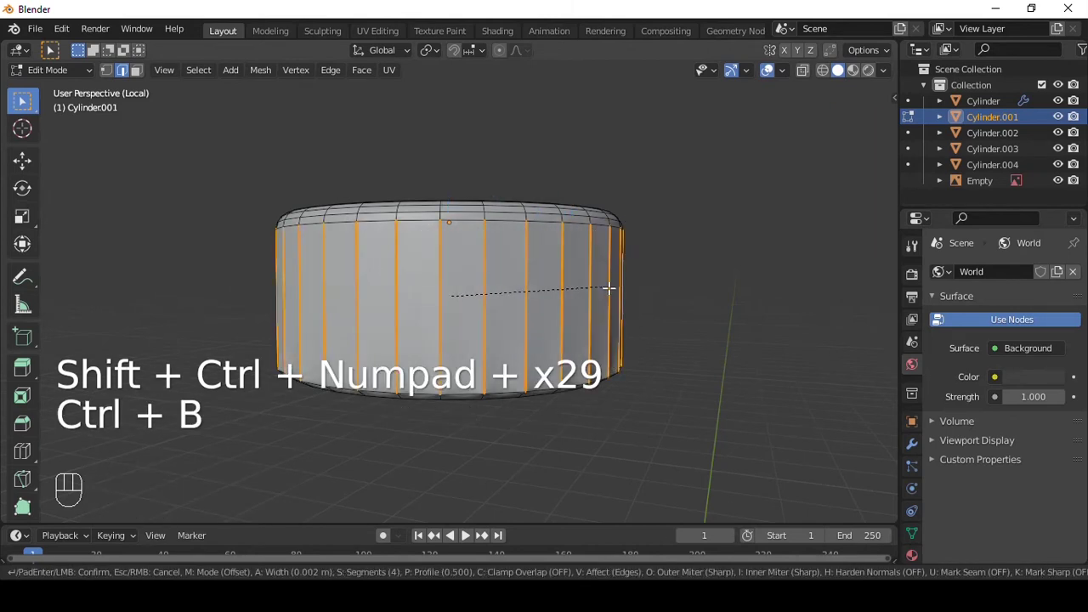
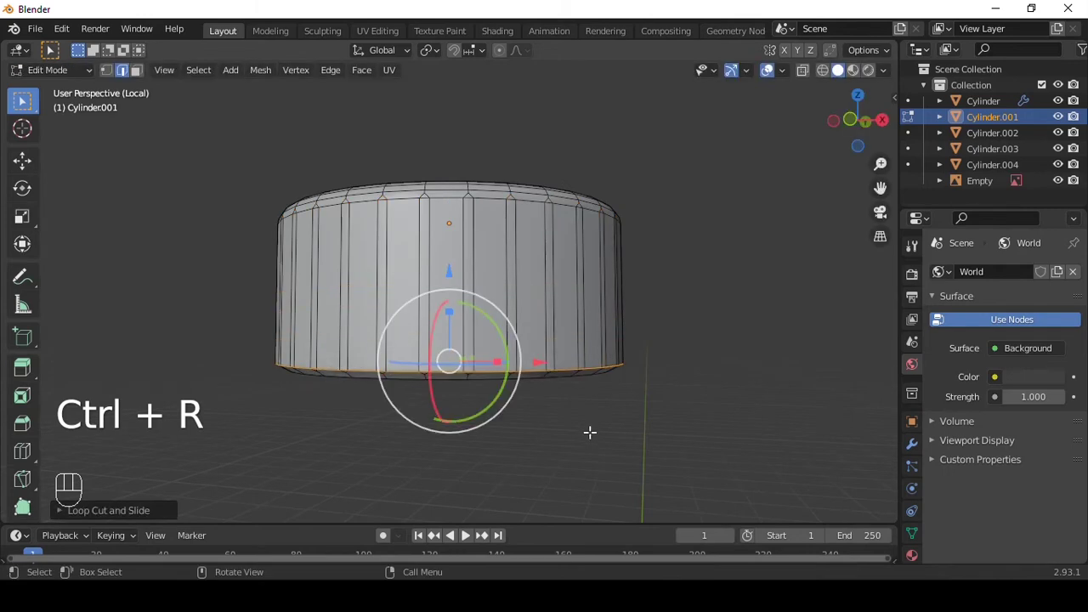
pyautogui.press('Tab')
pyautogui.middleClick(613, 205)
pyautogui.press('ctrl+z')
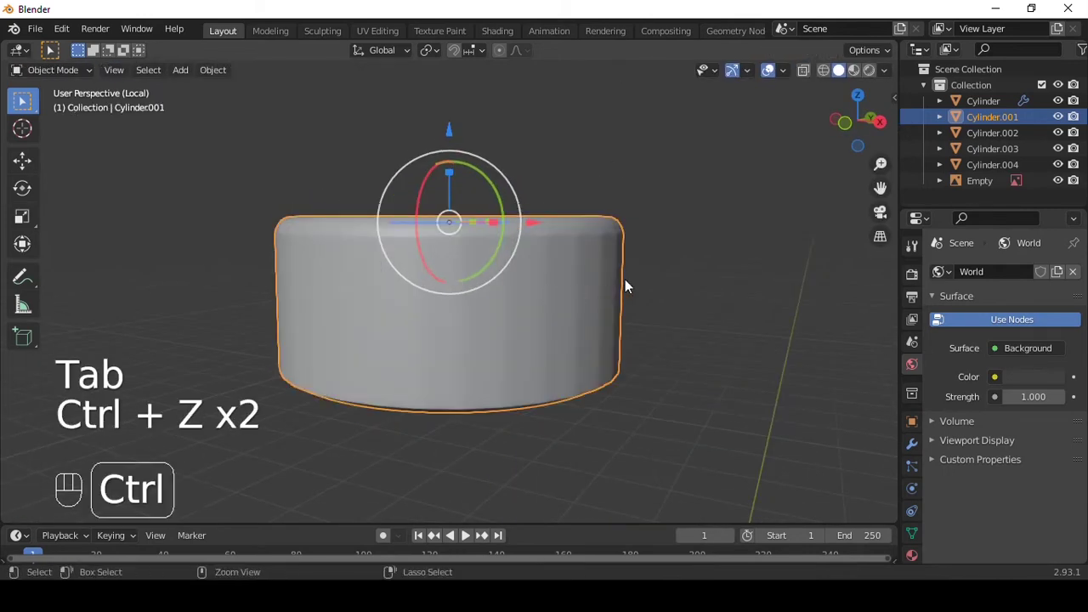
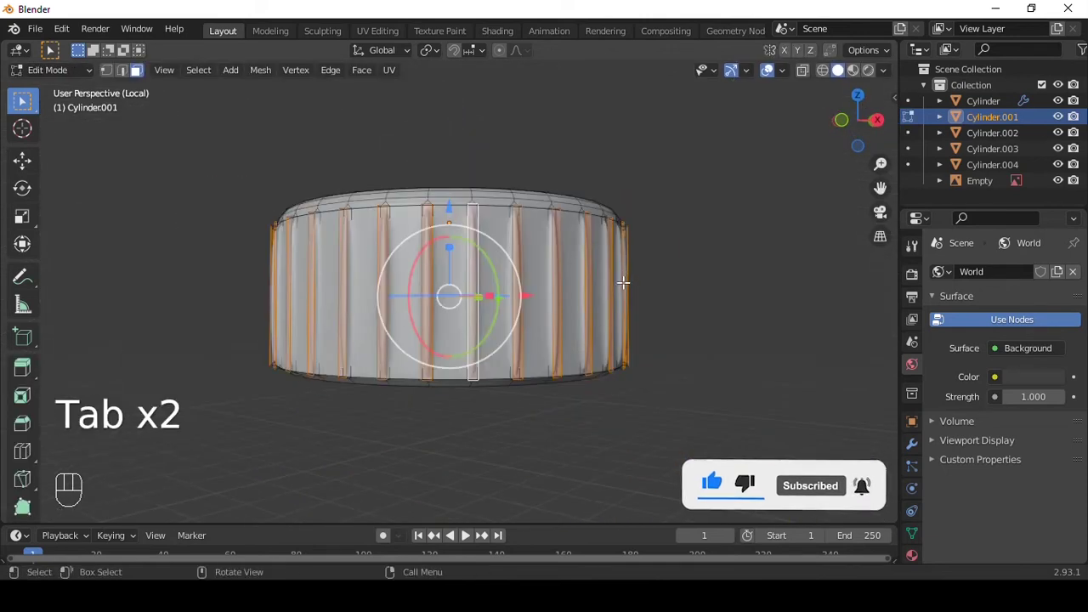
pyautogui.press('ctrl+r')
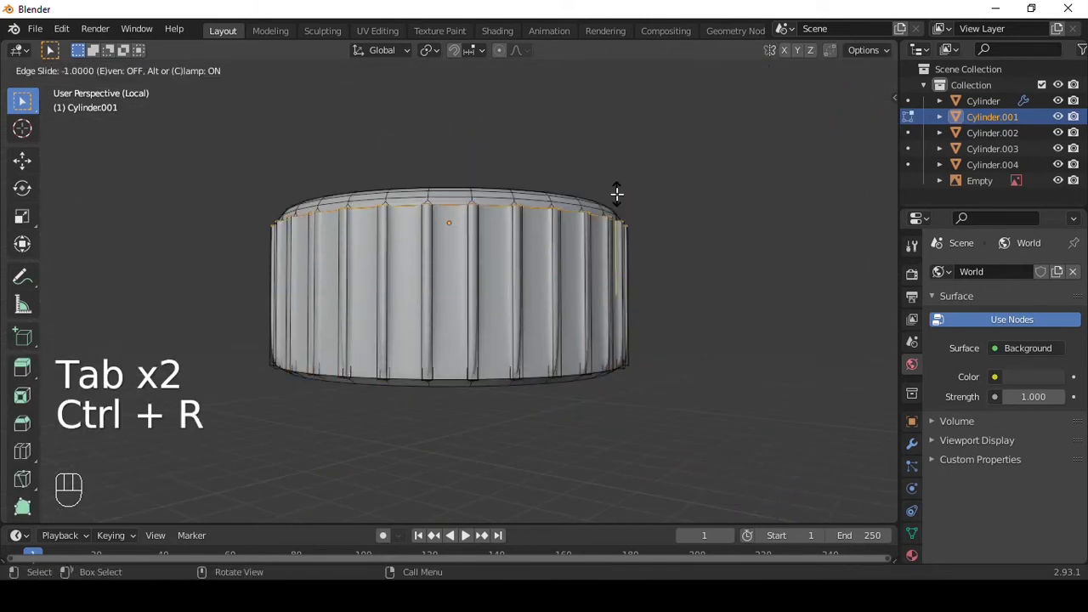
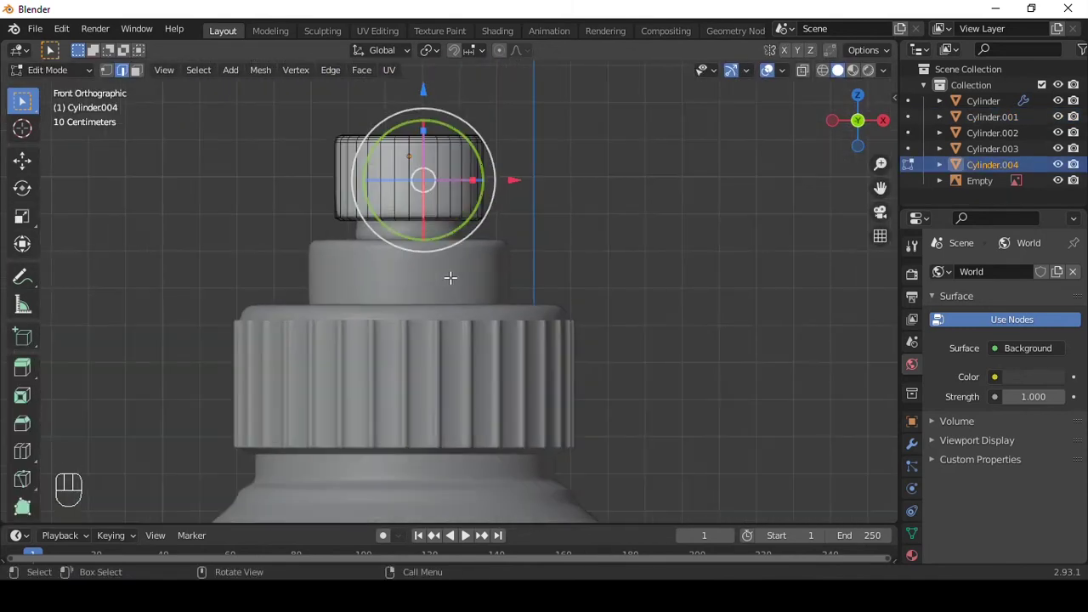
# Delete the plain top cylinder and raise a shrunken copy of the ribbed collar above the neck as a cap.
pyautogui.press('Tab')
pyautogui.press('Delete')
pyautogui.click(402, 376)
pyautogui.press('shift+d')
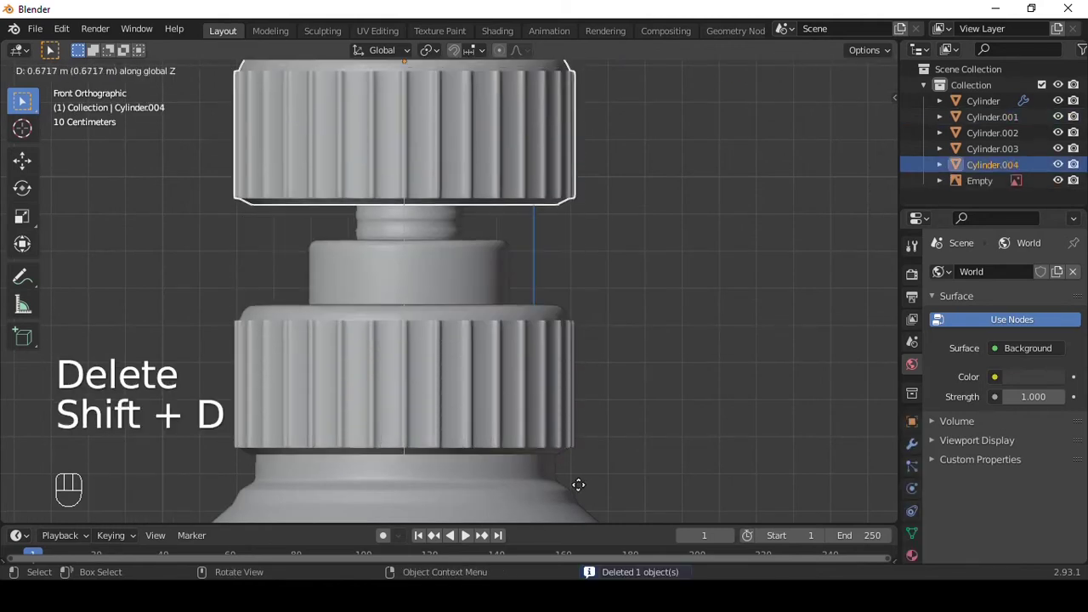
pyautogui.middleClick(564, 421)
pyautogui.press('s')
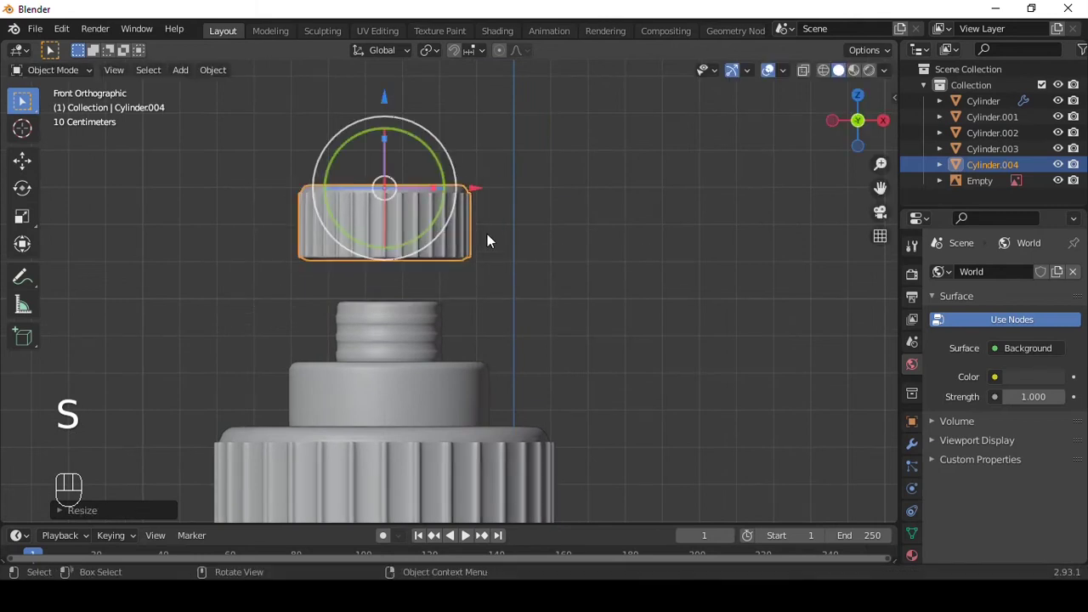
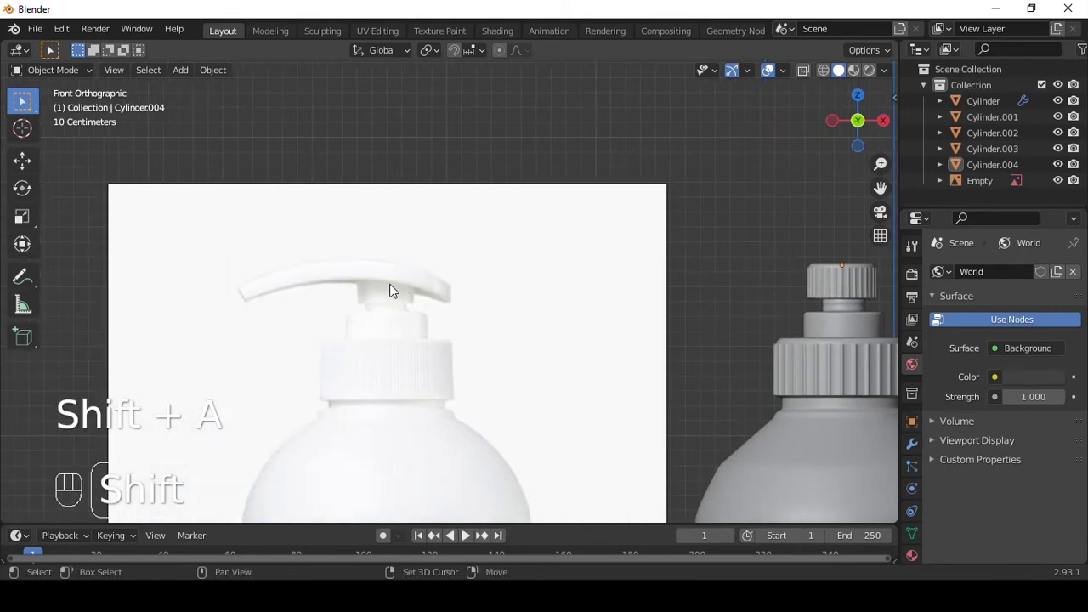
# Add a cube flattened into a thin slab and extrude angled sections tracing the curved nozzle over the reference.
pyautogui.press('shift+a')
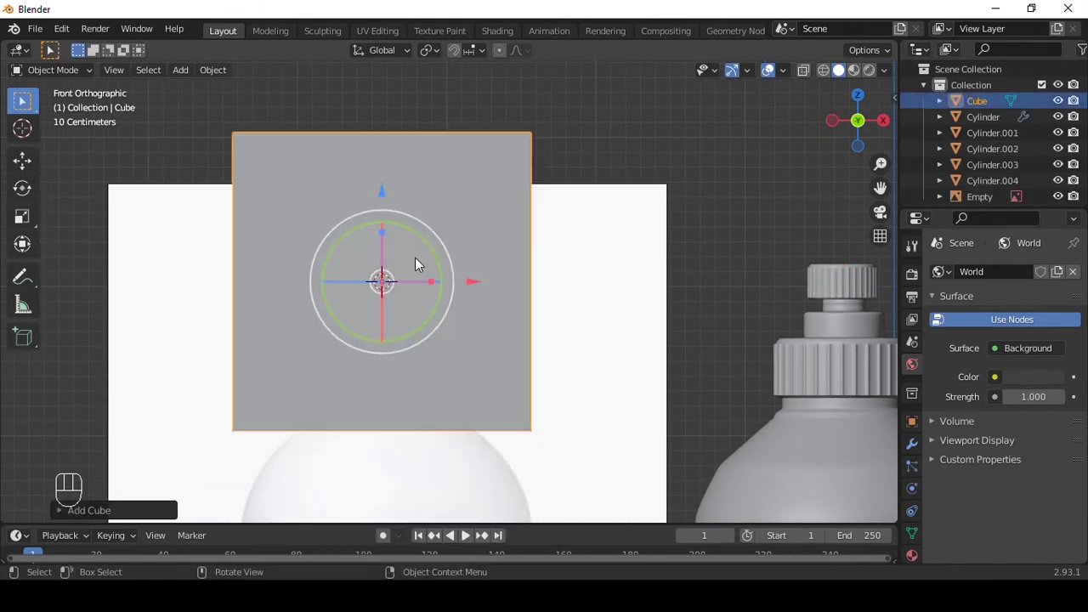
pyautogui.click(390, 237)
pyautogui.press('alt+z')
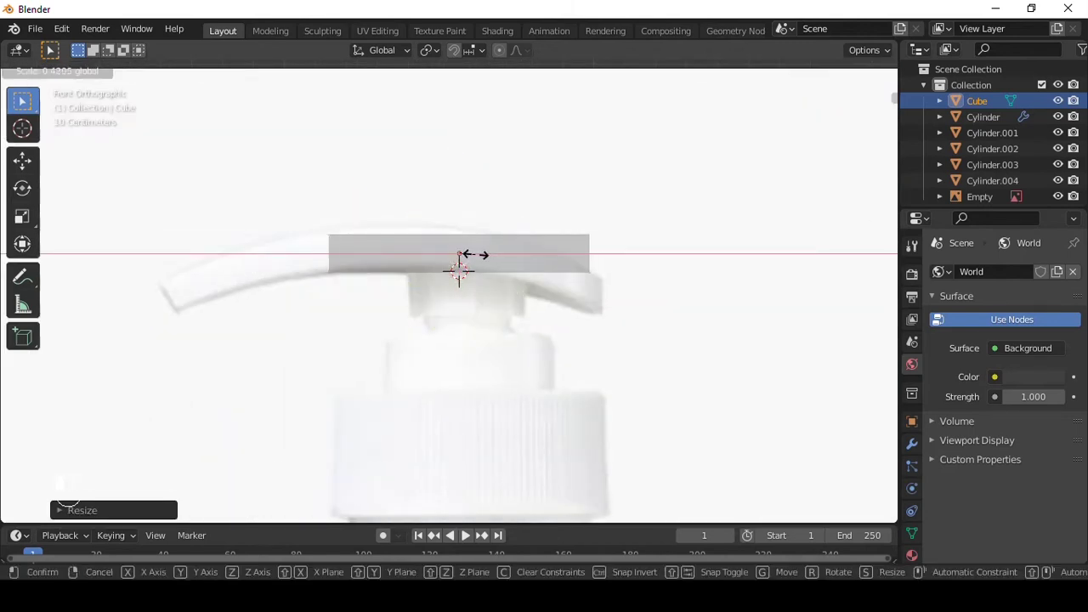
pyautogui.press('Tab')
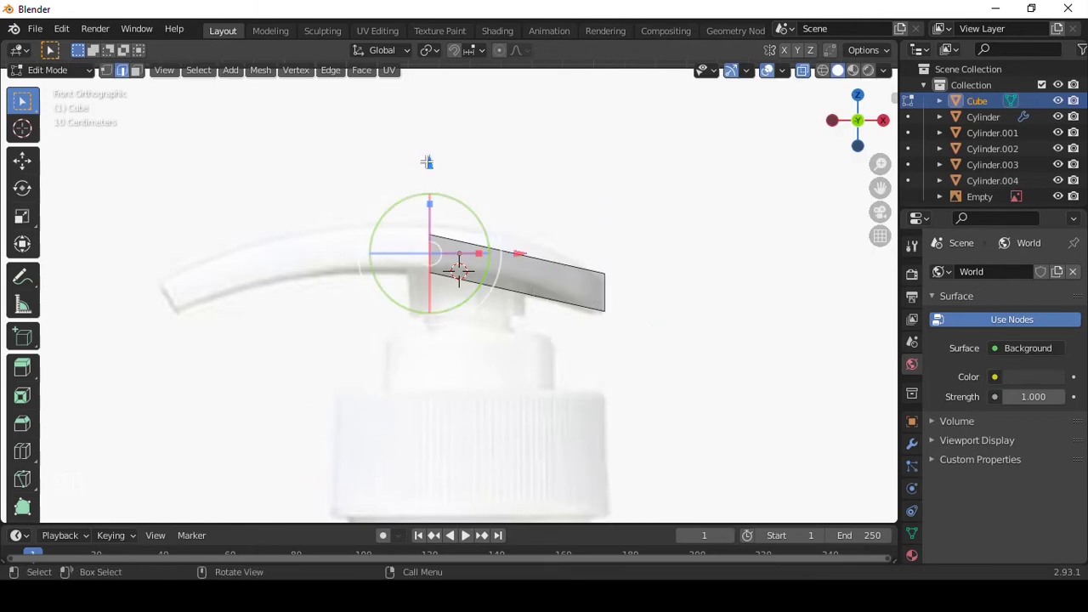
pyautogui.press('ctrl+r')
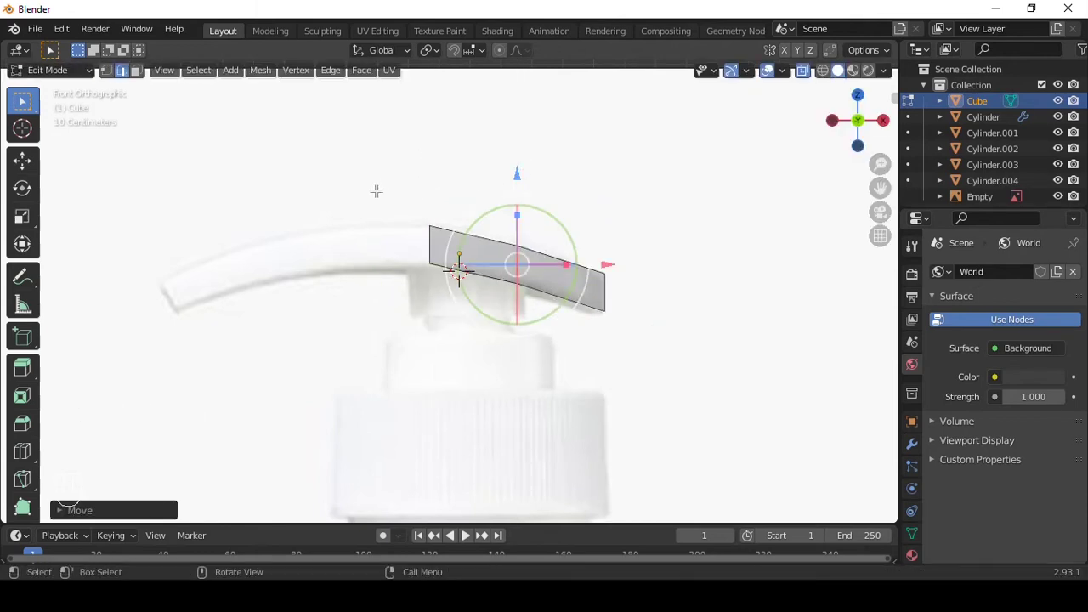
pyautogui.press('e')
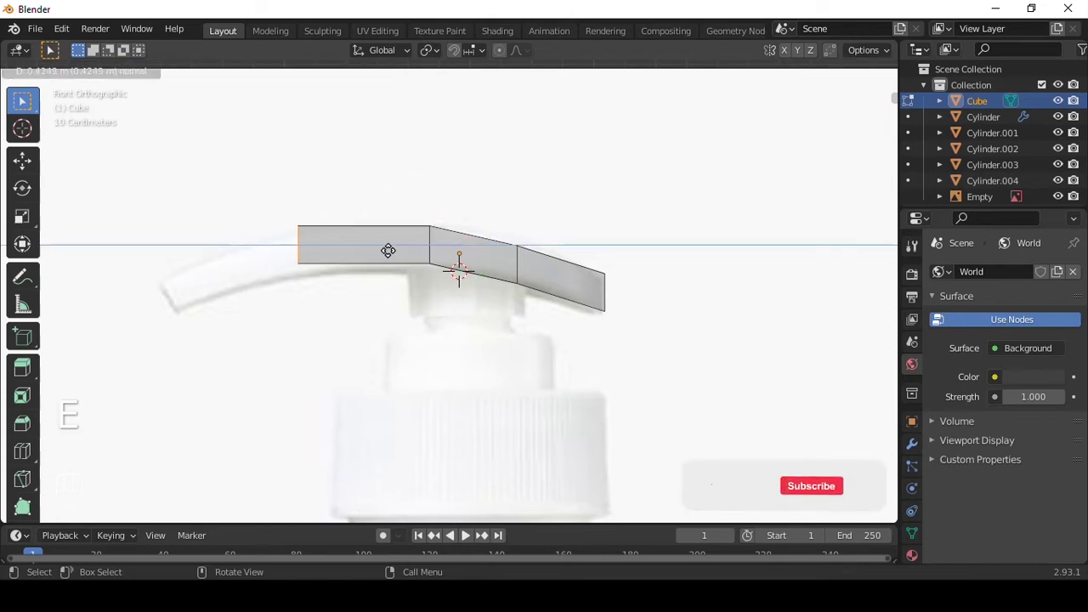
pyautogui.press('e')
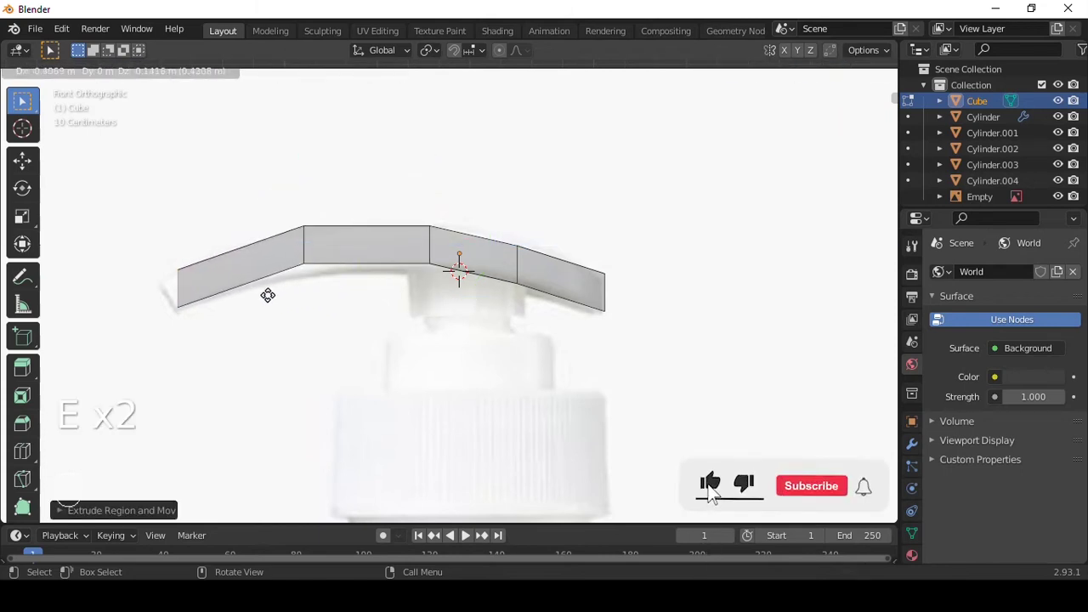
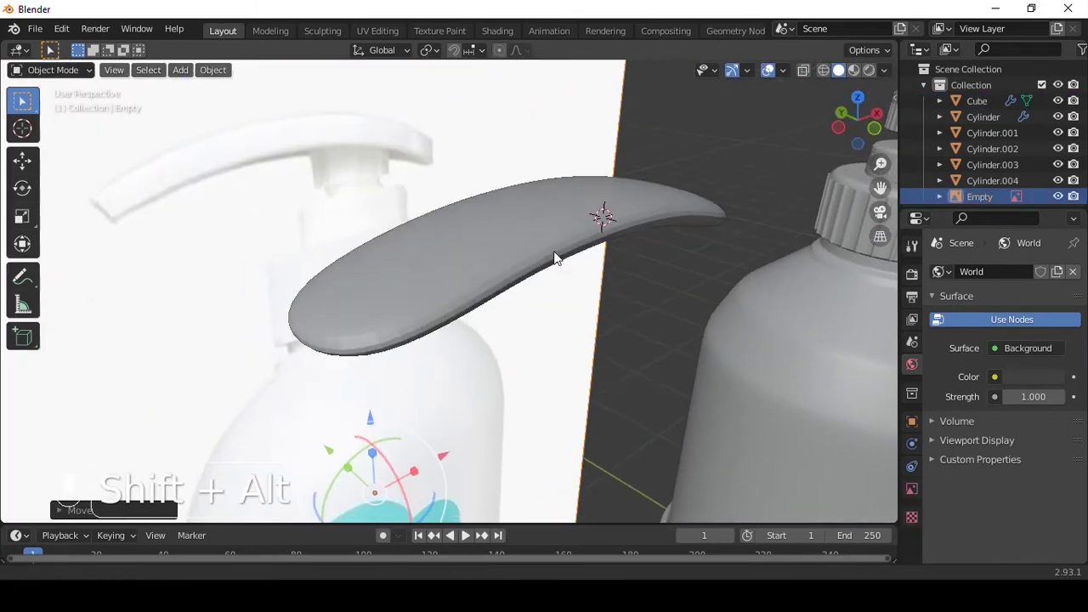
# Adjust the nozzle's faces so the smoothed, thickened strip sits centered over the pump cap.
pyautogui.press('Tab')
pyautogui.press('3')
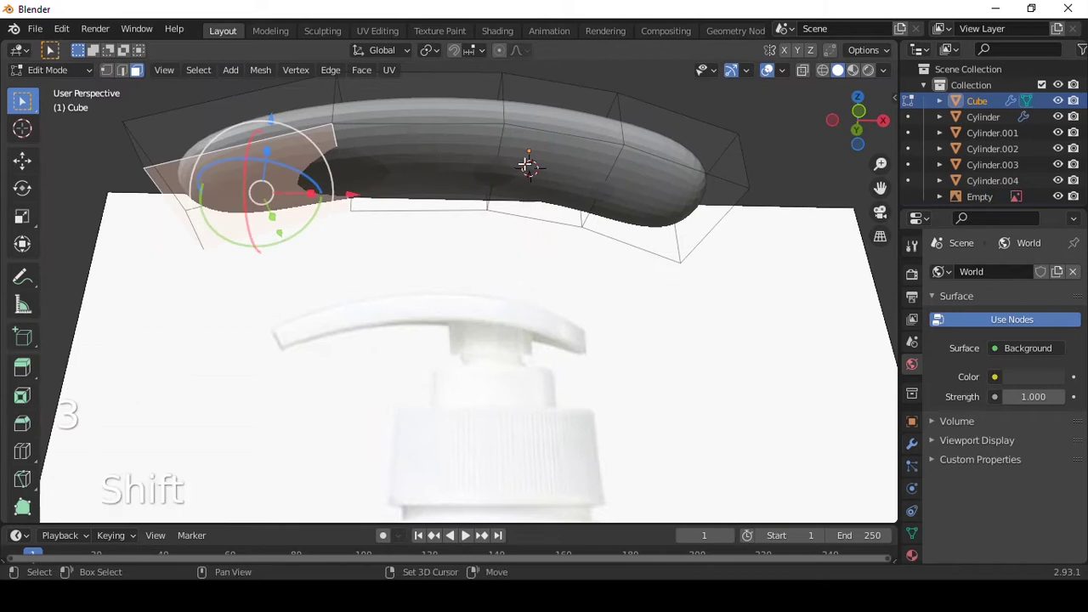
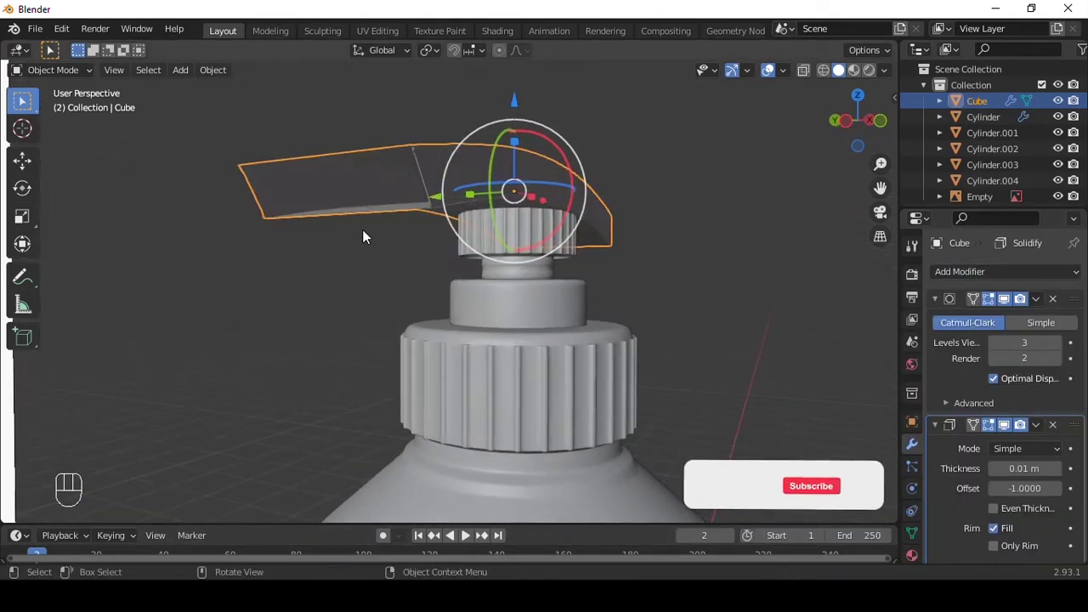
pyautogui.moveTo(550, 135); pyautogui.dragTo(566, 176)
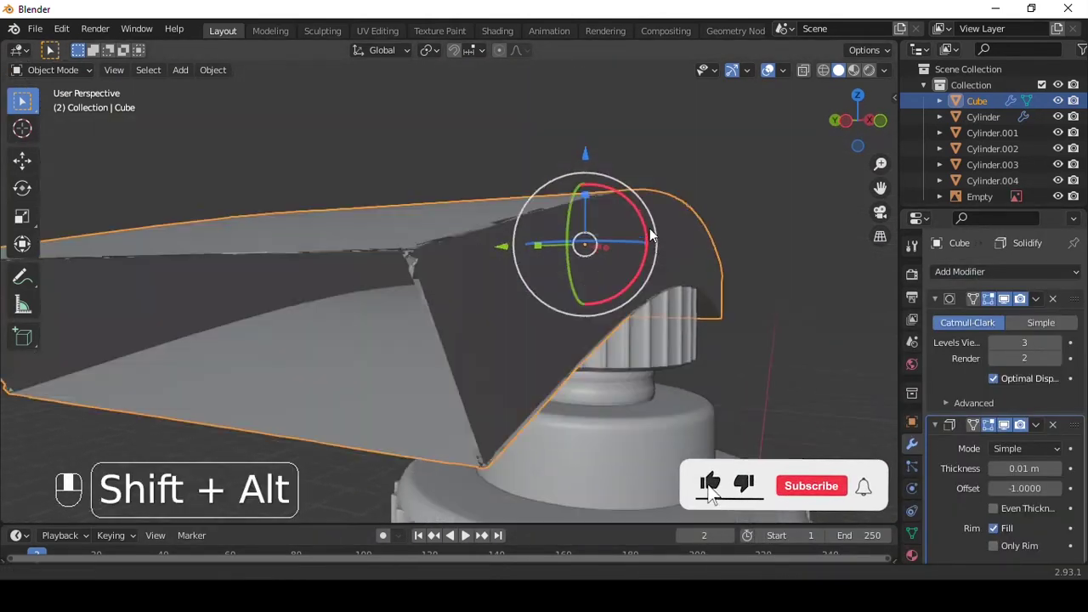
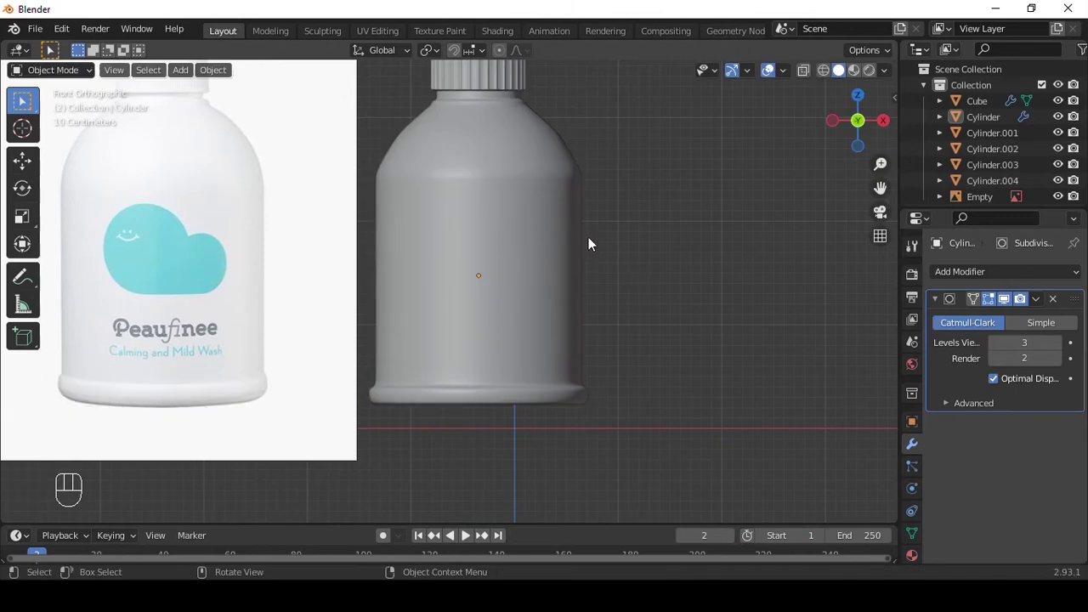
# Delete the Empty reference image and bring up the Add menu for the backdrop plane and camera.
pyautogui.middleClick(589, 252)
pyautogui.press('Delete')
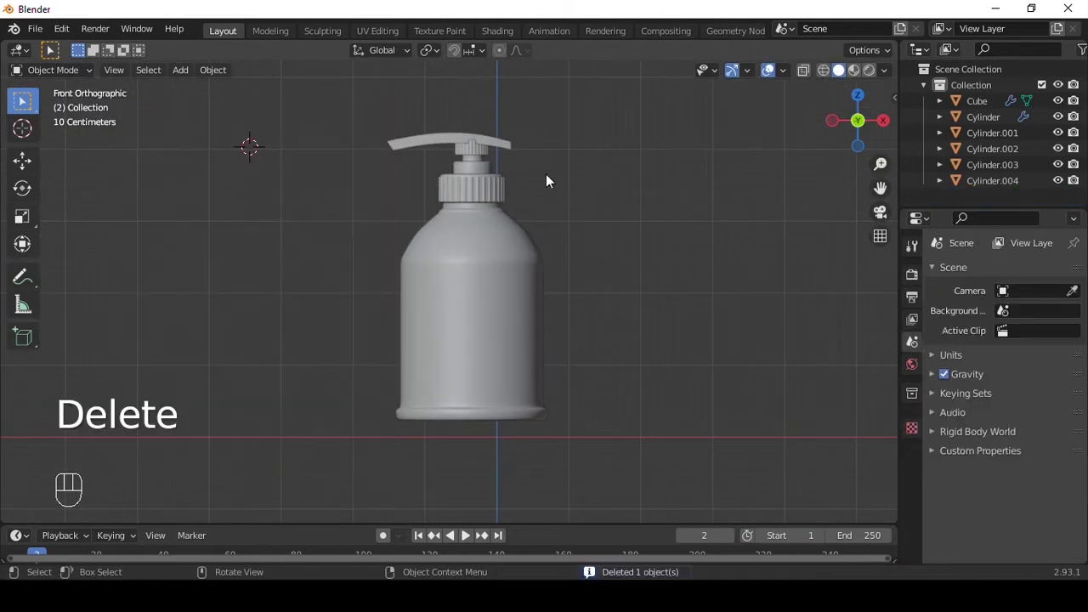
pyautogui.press('shift+a')
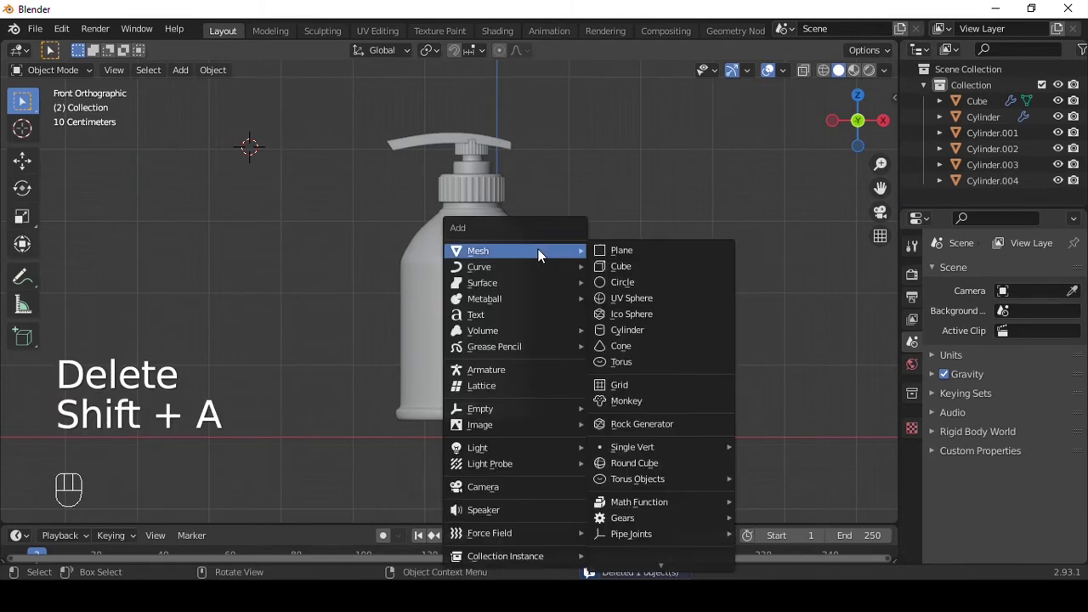
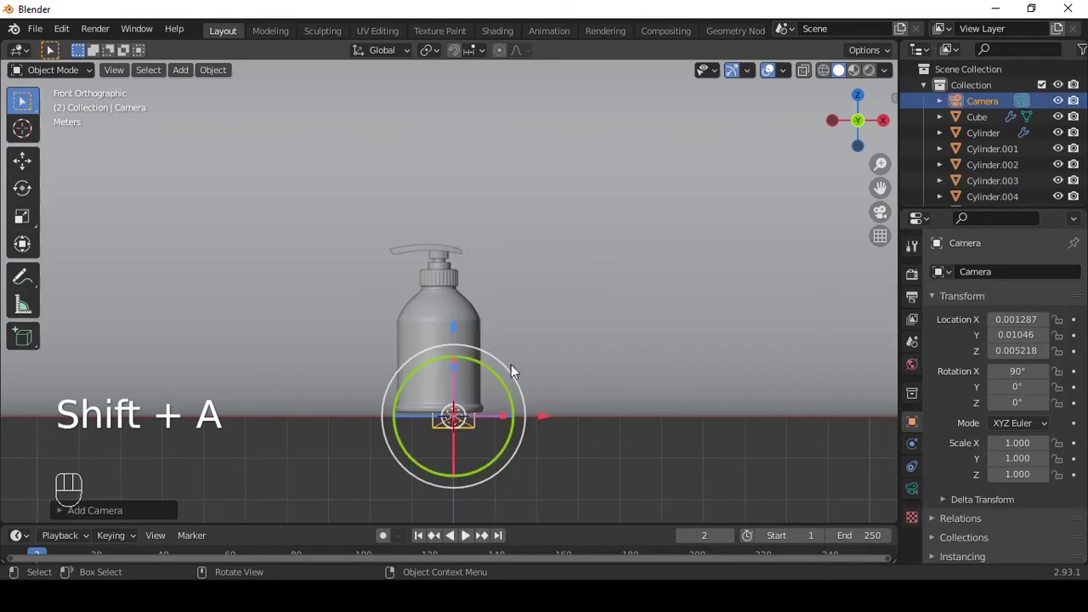
# Look through the new camera and enable Lock Camera to View from Quick Favorites to frame the bottle.
pyautogui.press('ctrl+alt+KP_0')
pyautogui.press('q')
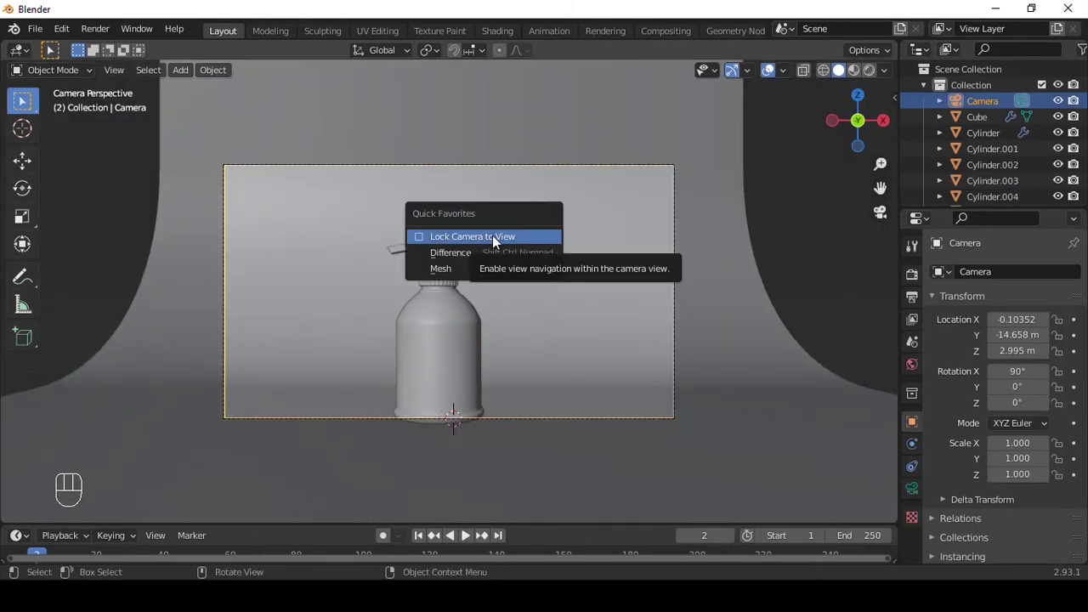
pyautogui.middleClick(620, 248)
pyautogui.click(624, 236)
pyautogui.middleClick(626, 228)
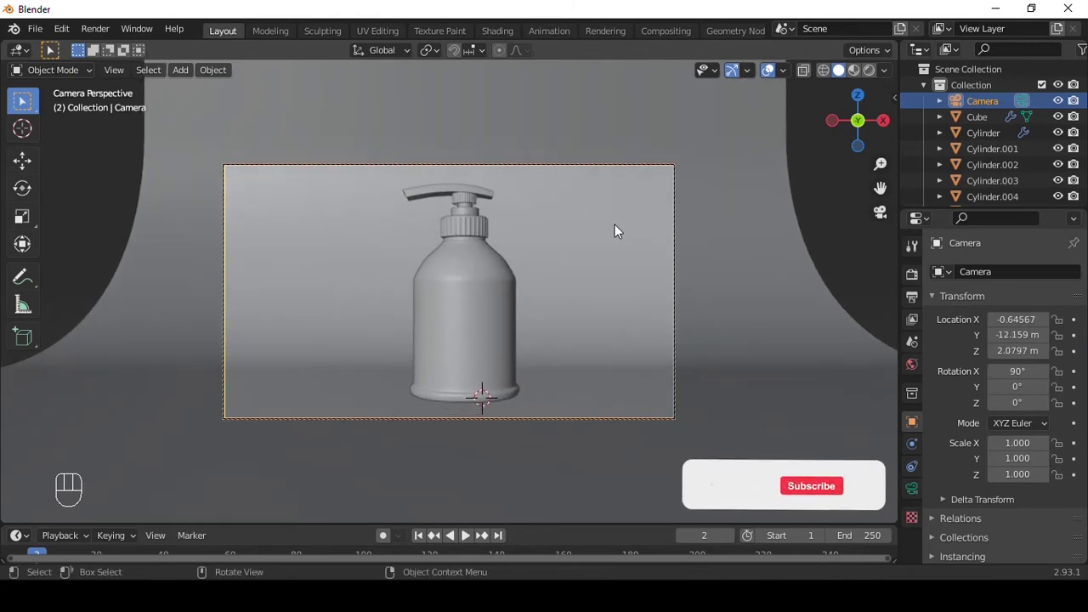
# Untick Lock Camera to View again and bring up the Add menu for a light.
pyautogui.press('q')
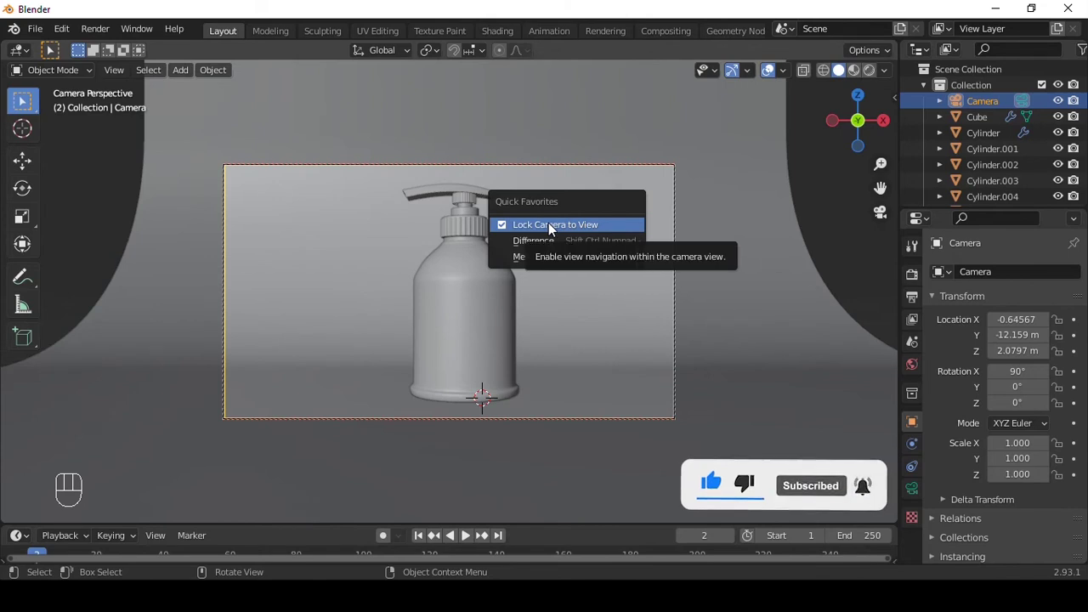
pyautogui.press('shift+a')
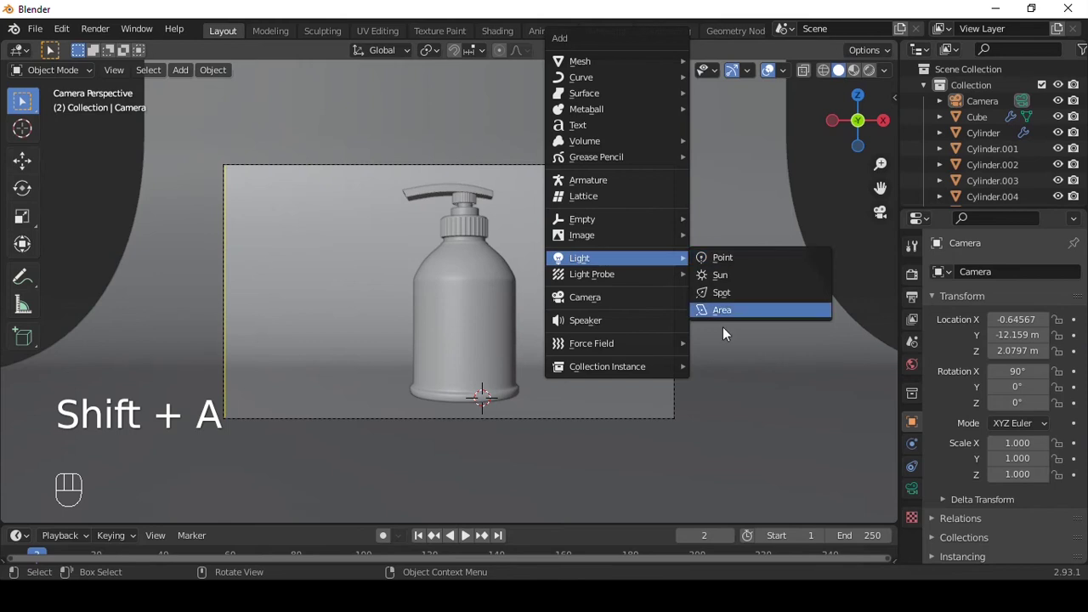
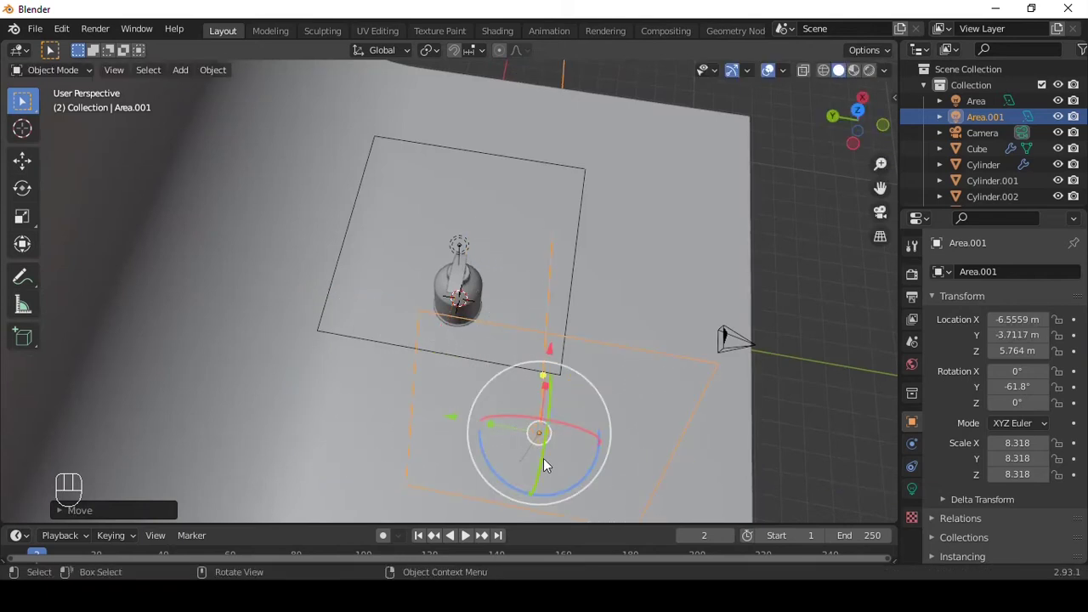
# Tilt and angle the second area light toward the bottle.
pyautogui.moveTo(568, 497); pyautogui.dragTo(604, 462)
pyautogui.moveTo(695, 283); pyautogui.dragTo(503, 214)
pyautogui.click(464, 206)
pyautogui.click(452, 124)
# Duplicate a third area light along Y, enlarge and tilt it down toward the bottle, then return to camera view.
pyautogui.press('s')
pyautogui.middleClick(642, 196)
pyautogui.press('shift+d')
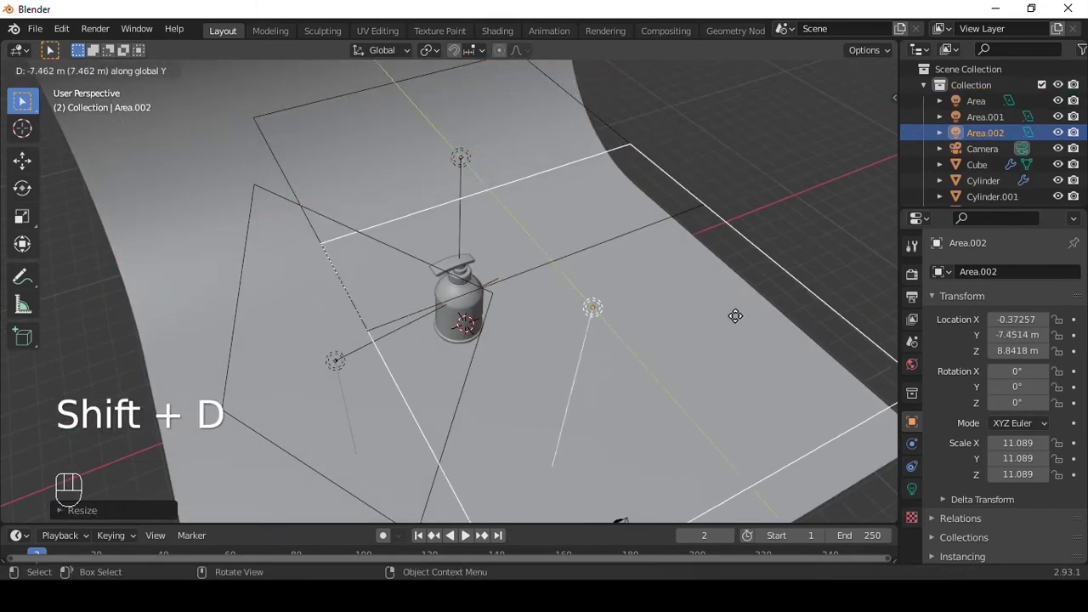
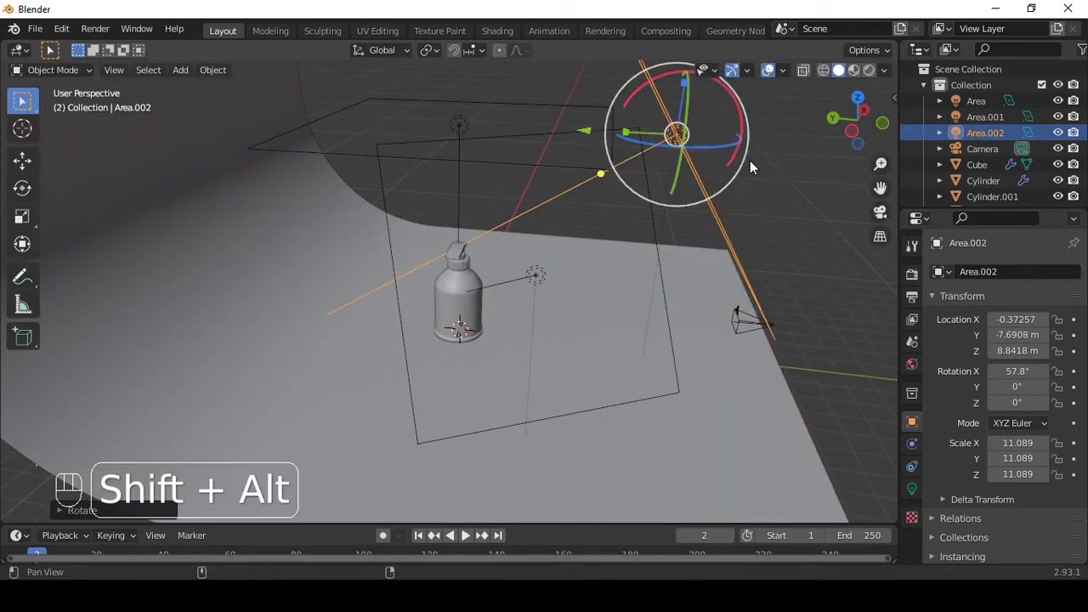
pyautogui.moveTo(664, 165); pyautogui.dragTo(667, 170)
pyautogui.click(759, 197)
pyautogui.press('KP_0')
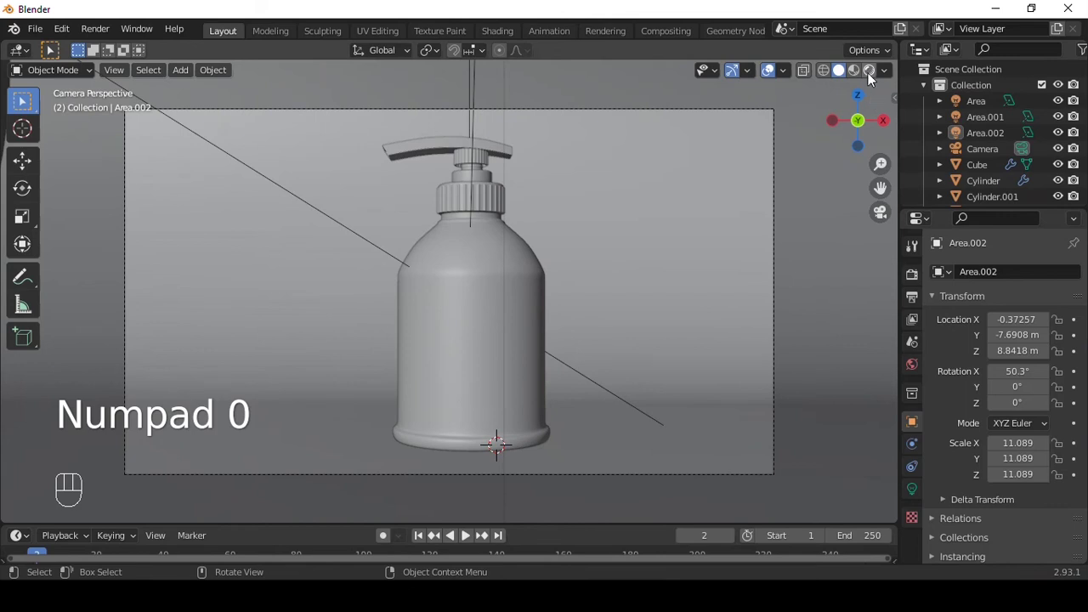
# Preview in Rendered shading and change the Render Engine from Eevee to Cycles in Render Properties.
pyautogui.moveTo(871, 92); pyautogui.dragTo(869, 214)
pyautogui.moveTo(554, 248); pyautogui.dragTo(546, 290)
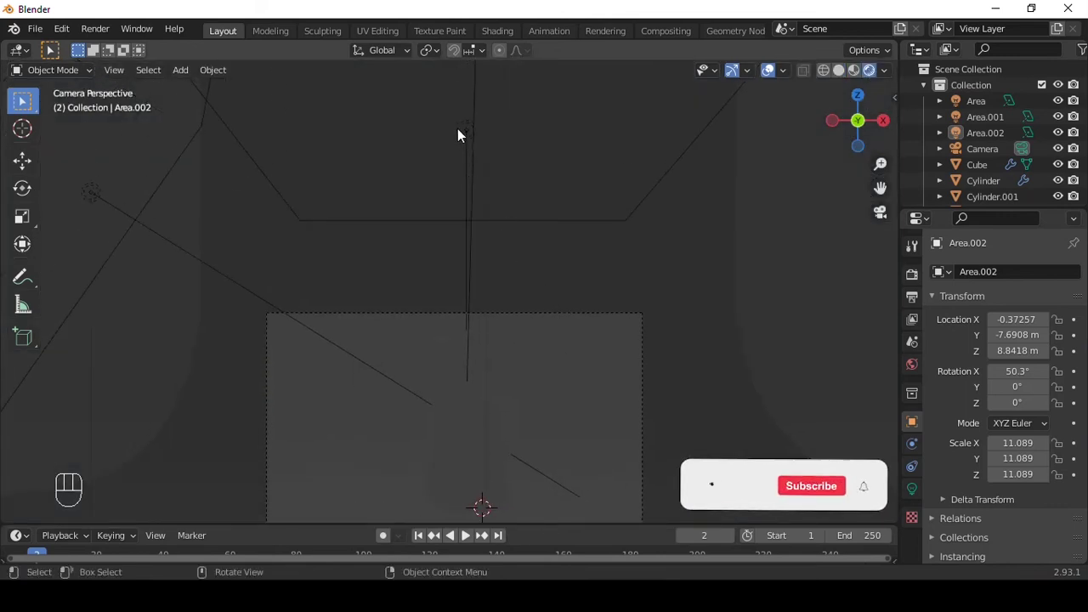
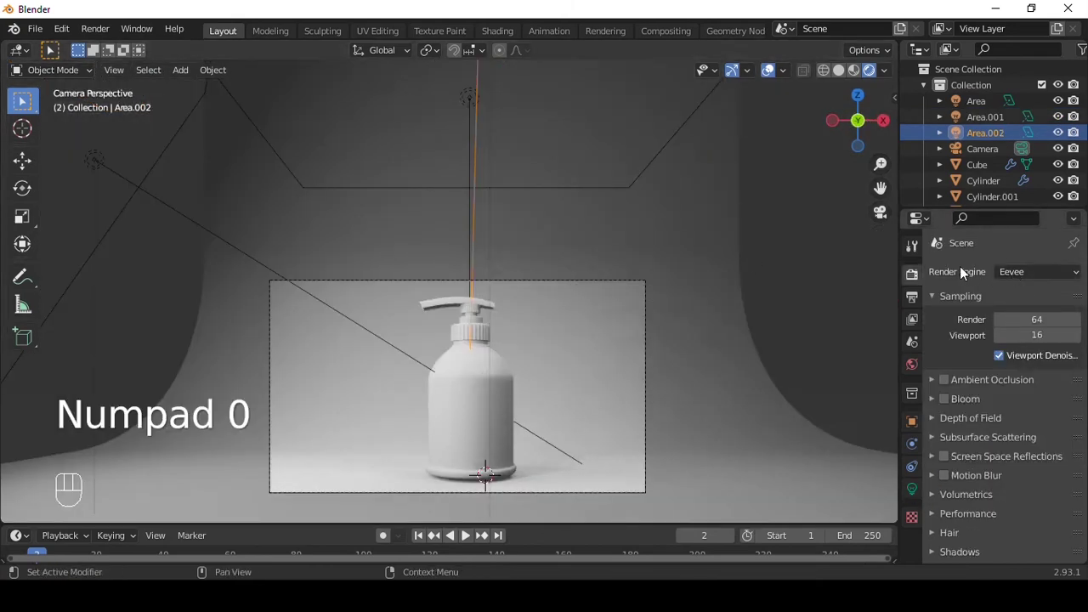
pyautogui.moveTo(1039, 278); pyautogui.dragTo(698, 319)
pyautogui.click(796, 312)
pyautogui.moveTo(660, 317); pyautogui.dragTo(656, 237)
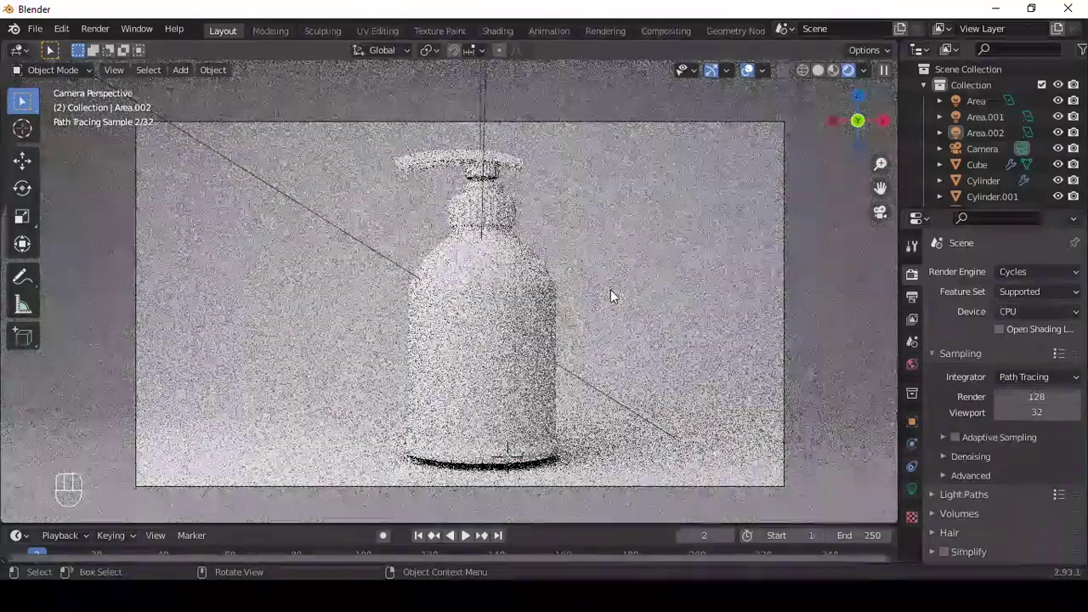
pyautogui.click(615, 293)
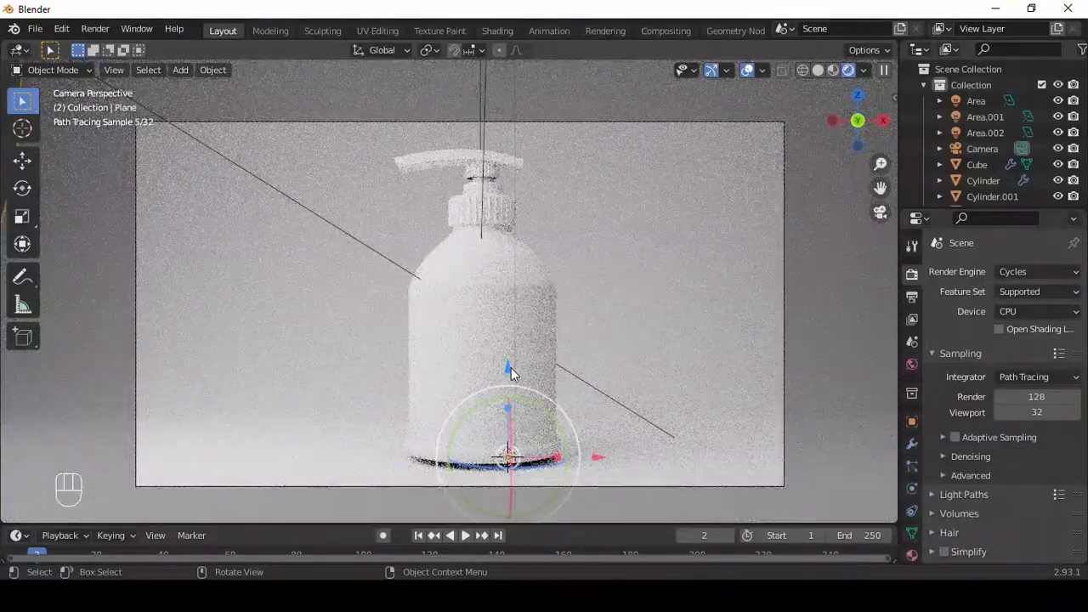
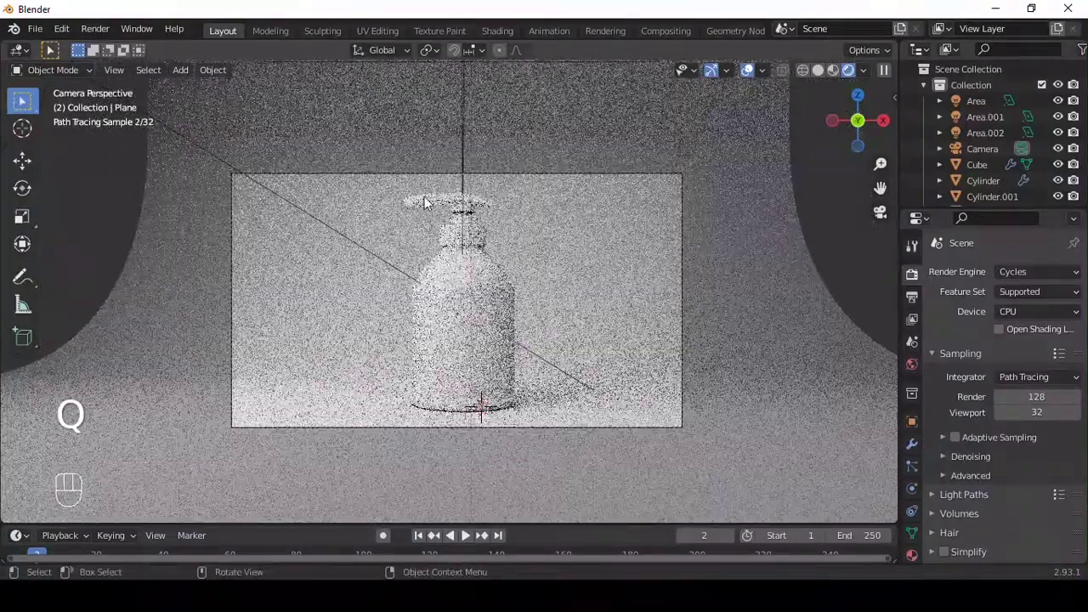
# Add a cube and scale it into a wide flat slab positioned under the bottle as a platform.
pyautogui.moveTo(649, 307); pyautogui.dragTo(605, 303)
pyautogui.click(482, 311)
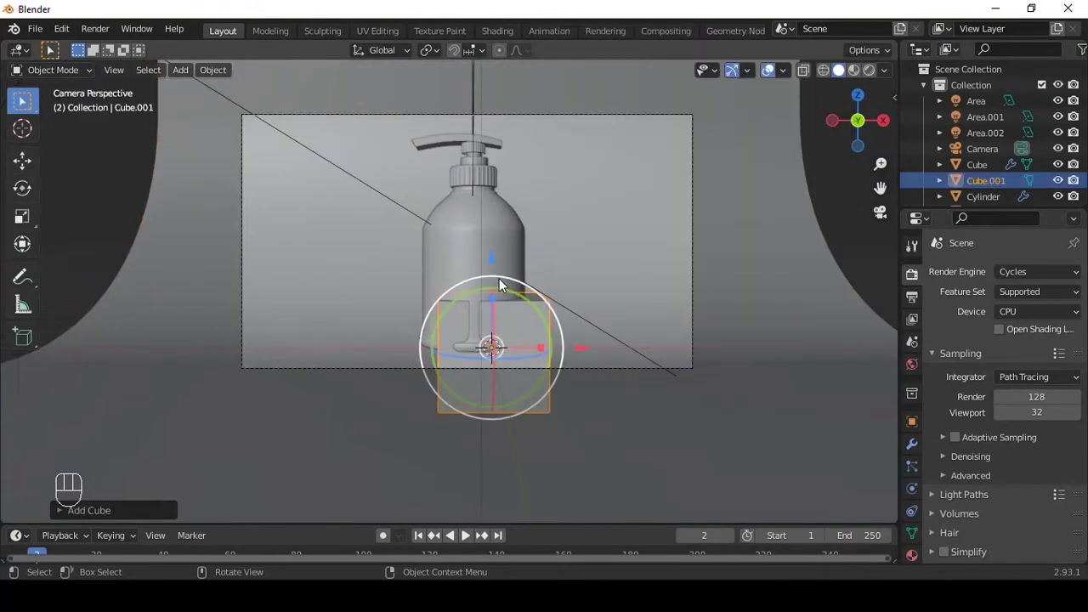
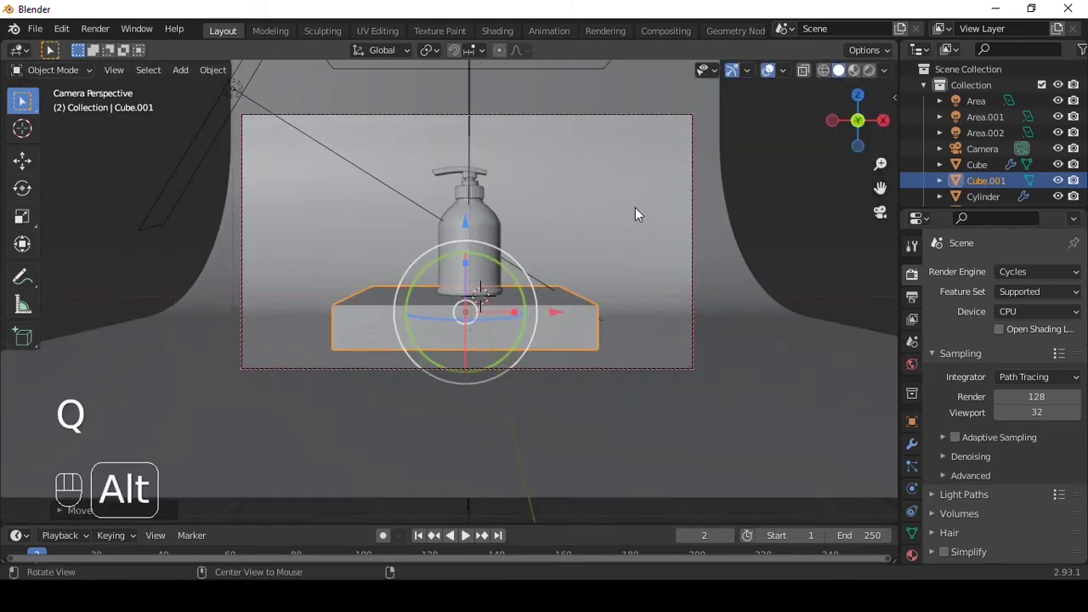
pyautogui.moveTo(640, 215); pyautogui.dragTo(629, 231)
pyautogui.middleClick(629, 228)
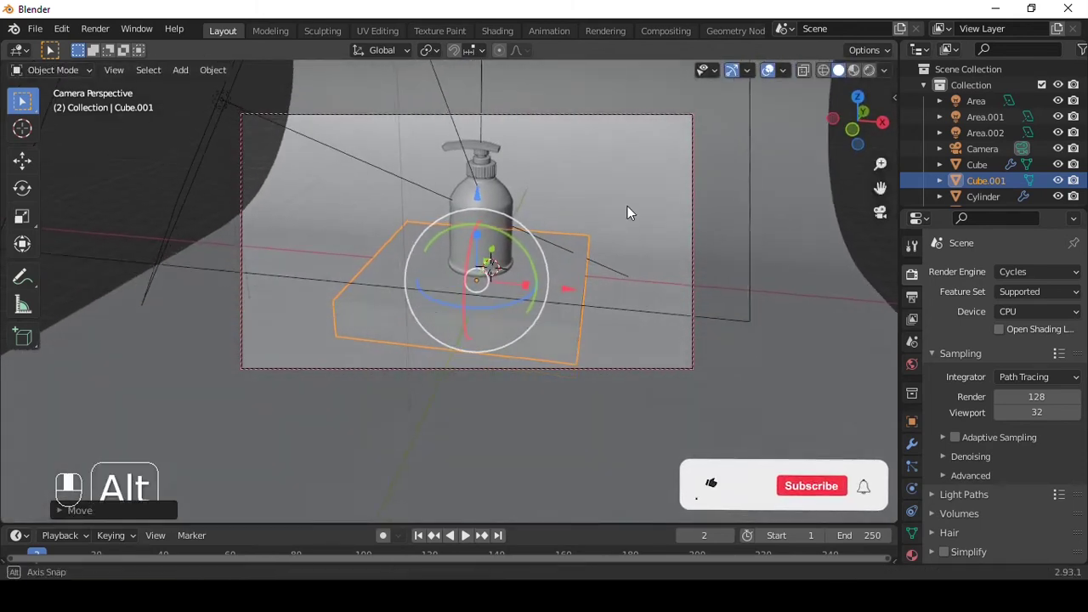
pyautogui.middleClick(654, 170)
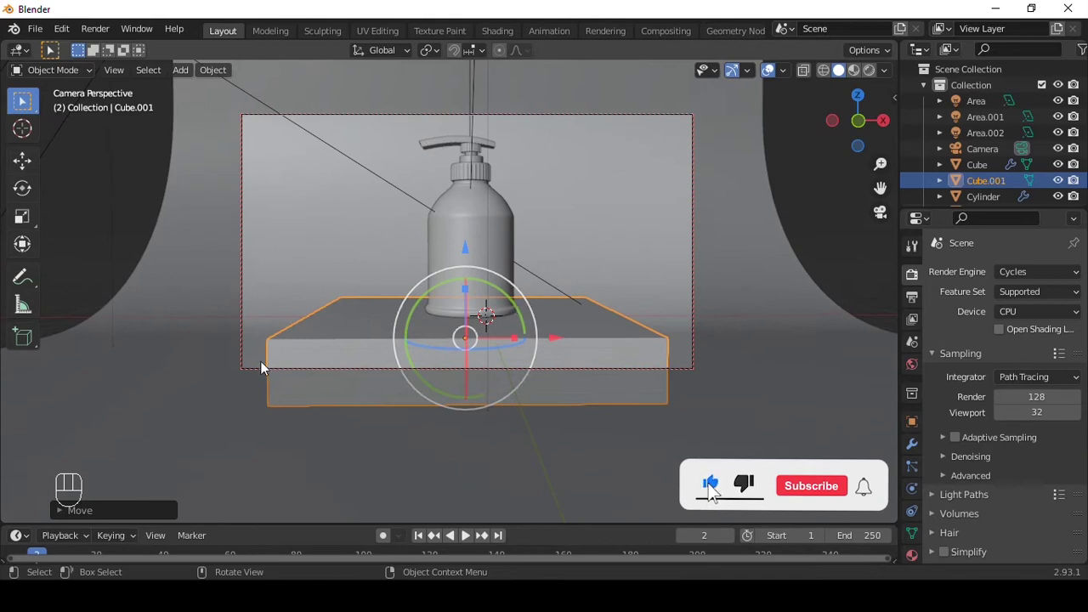
pyautogui.moveTo(854, 231); pyautogui.dragTo(509, 269)
pyautogui.moveTo(644, 201); pyautogui.dragTo(708, 201)
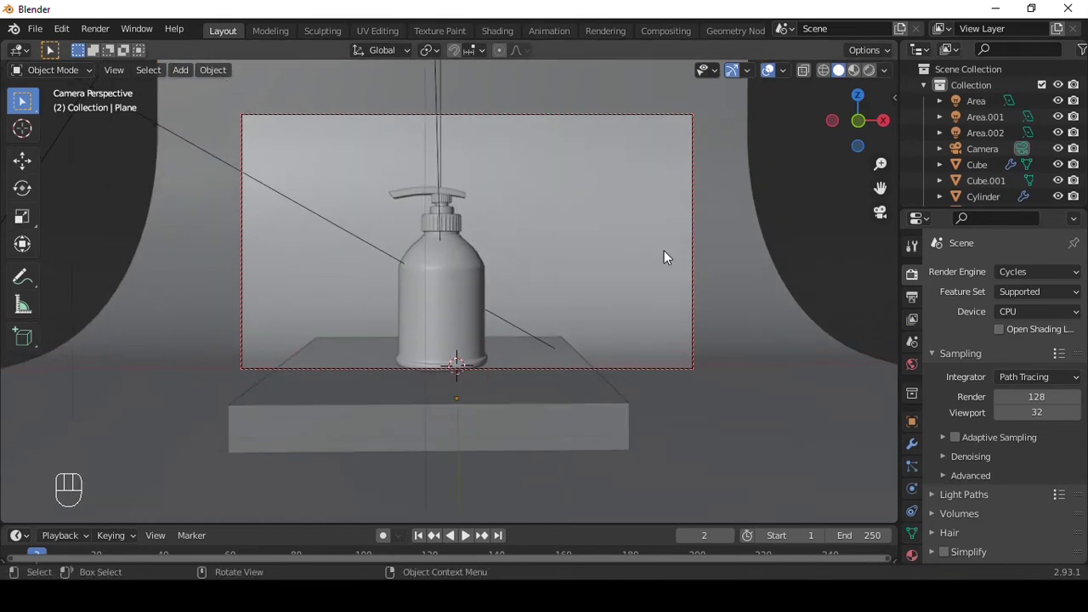
pyautogui.moveTo(686, 221); pyautogui.dragTo(649, 308)
# Give the platform a new material with black Base Color, Metallic 0.785 and Roughness 0.209, then select the bottle body.
pyautogui.press('q')
pyautogui.click(566, 341)
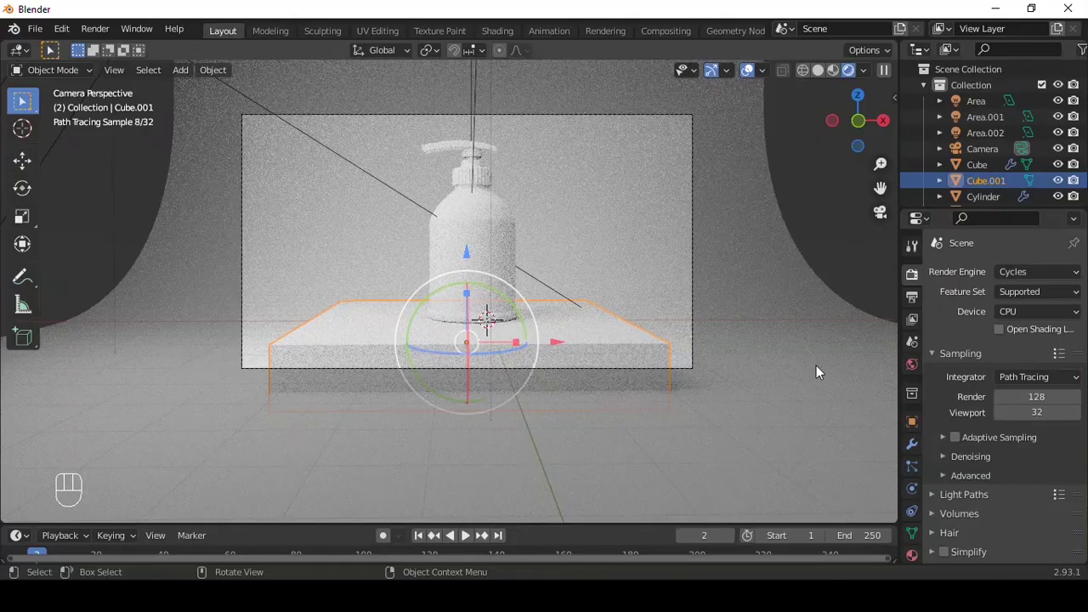
pyautogui.click(918, 556)
pyautogui.click(1000, 332)
pyautogui.click(1037, 461)
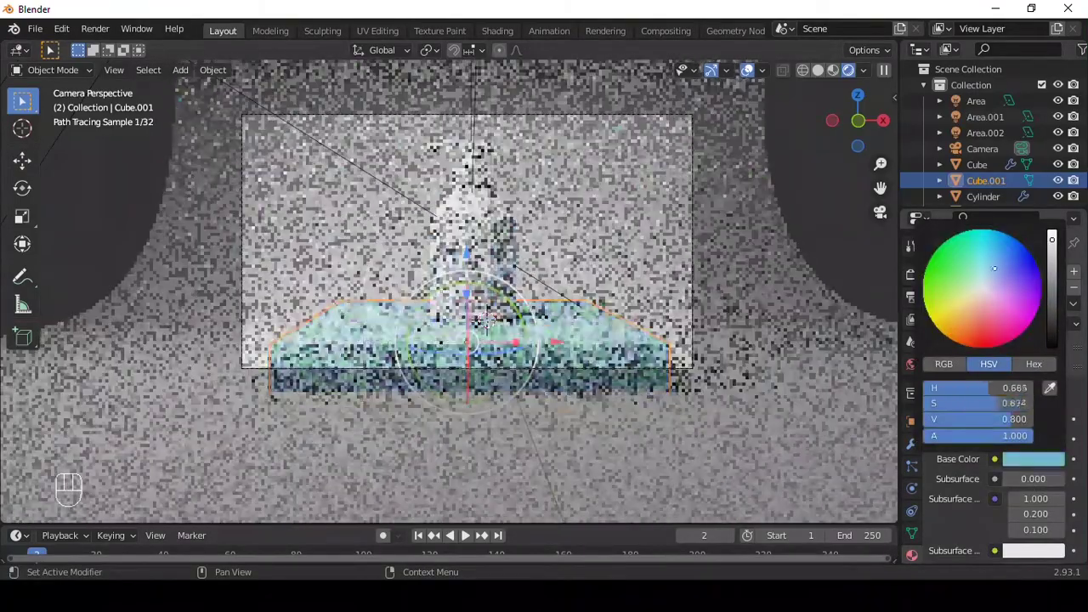
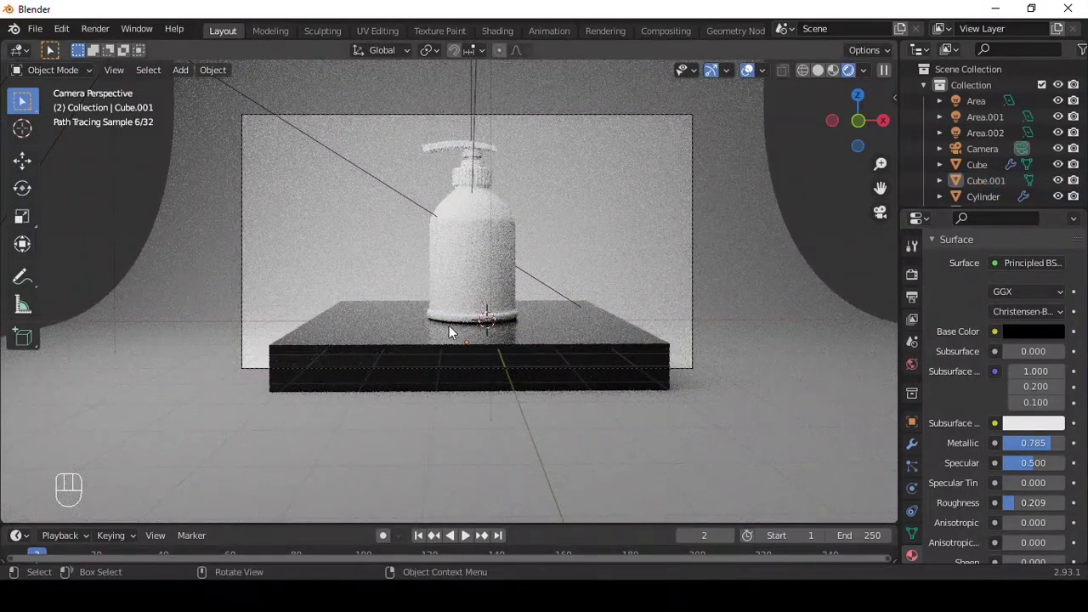
pyautogui.click(811, 219)
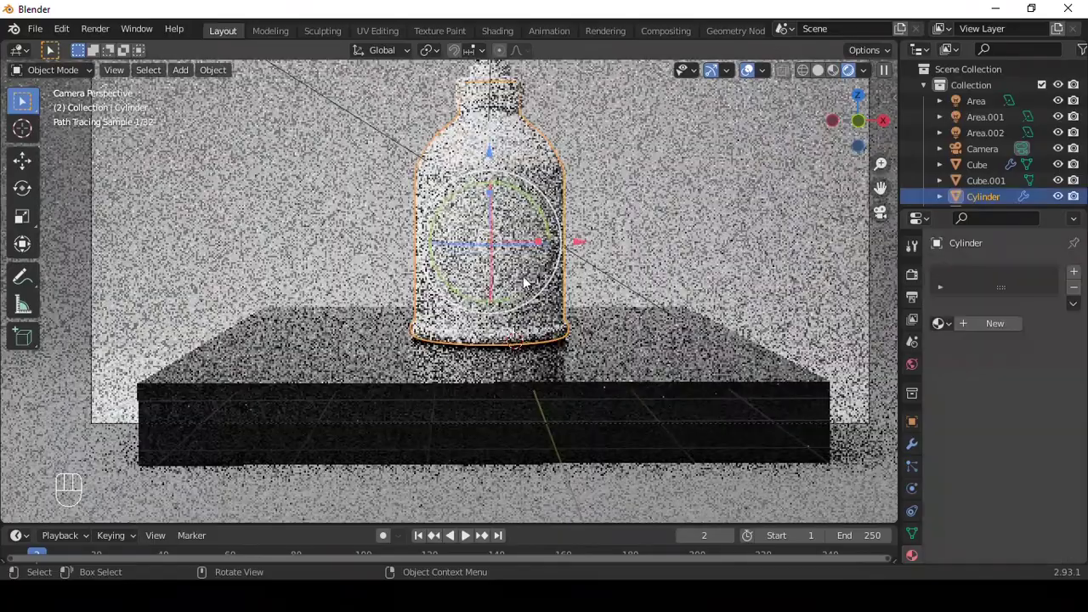
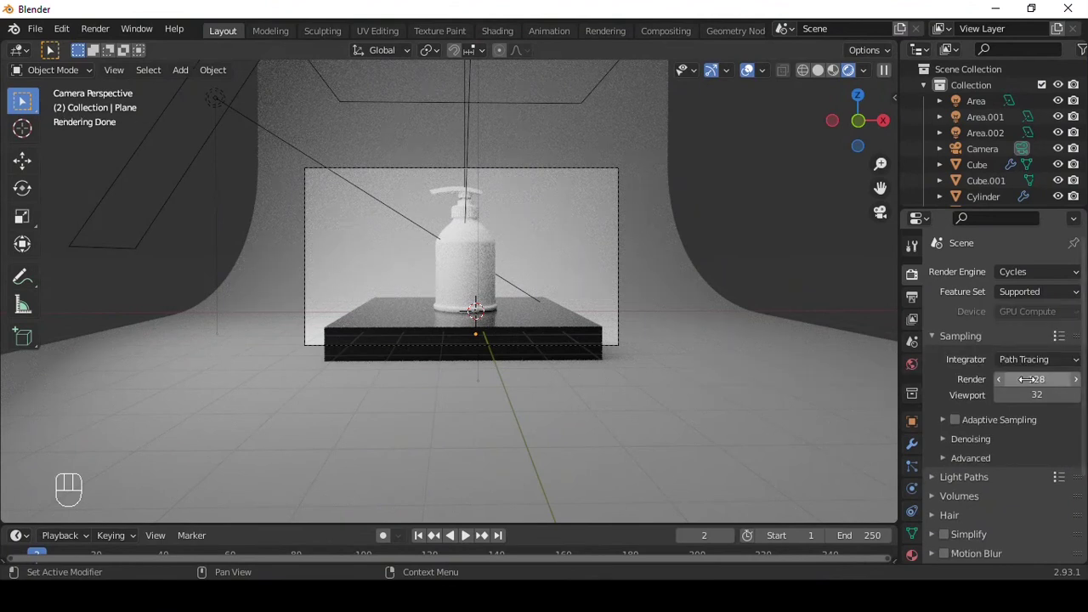
# Enable viewport denoising (OptiX) starting at sample 3 and set the View Transform to Standard.
pyautogui.moveTo(1000, 403); pyautogui.dragTo(998, 435)
pyautogui.click(1004, 430)
pyautogui.moveTo(1052, 436); pyautogui.dragTo(950, 476)
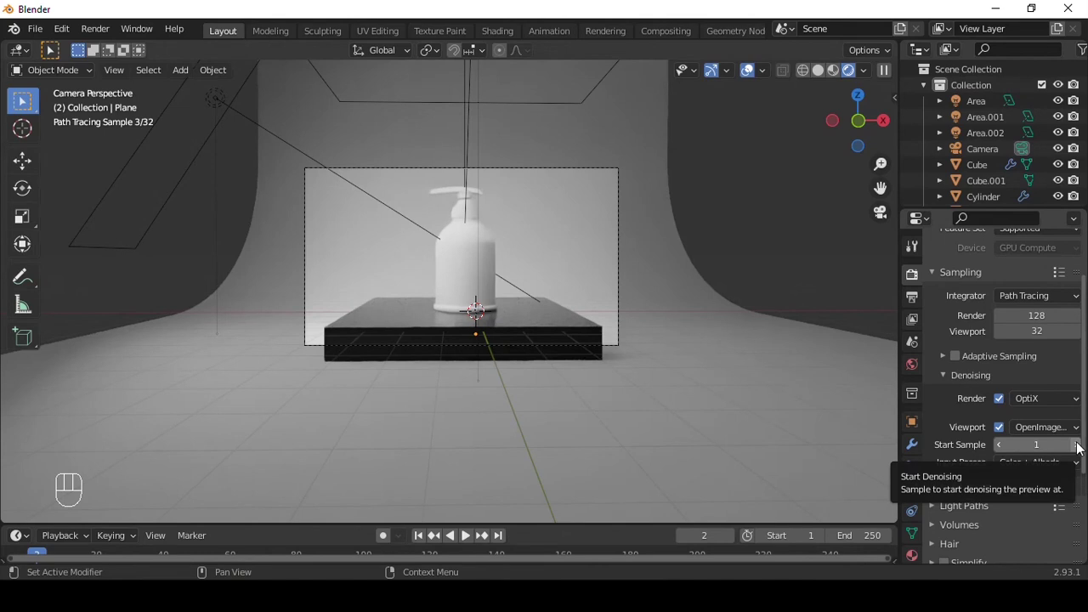
pyautogui.click(1081, 445)
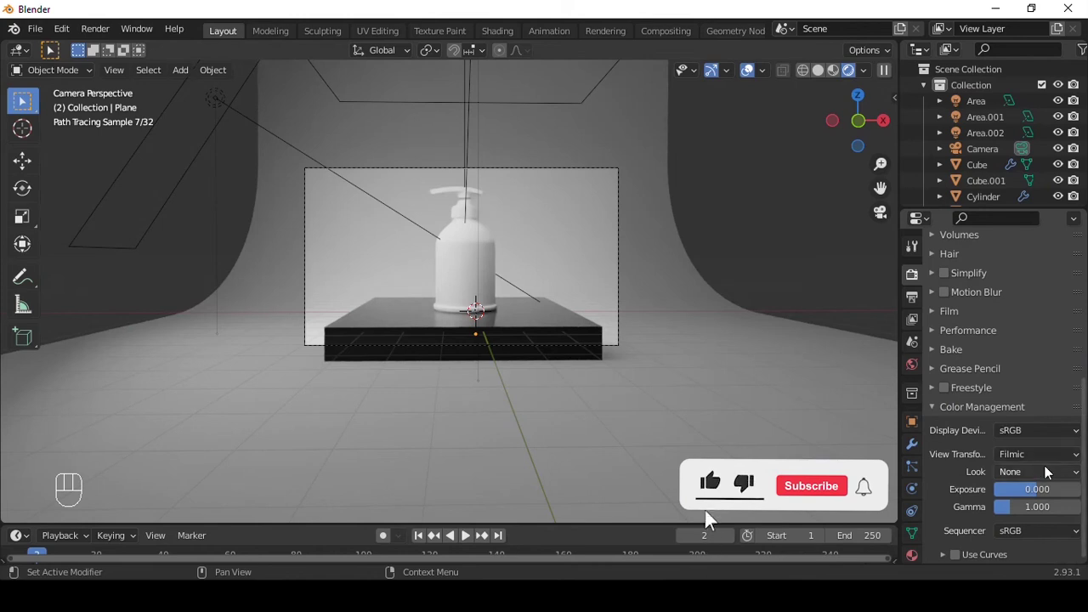
pyautogui.moveTo(1038, 462); pyautogui.dragTo(1022, 482)
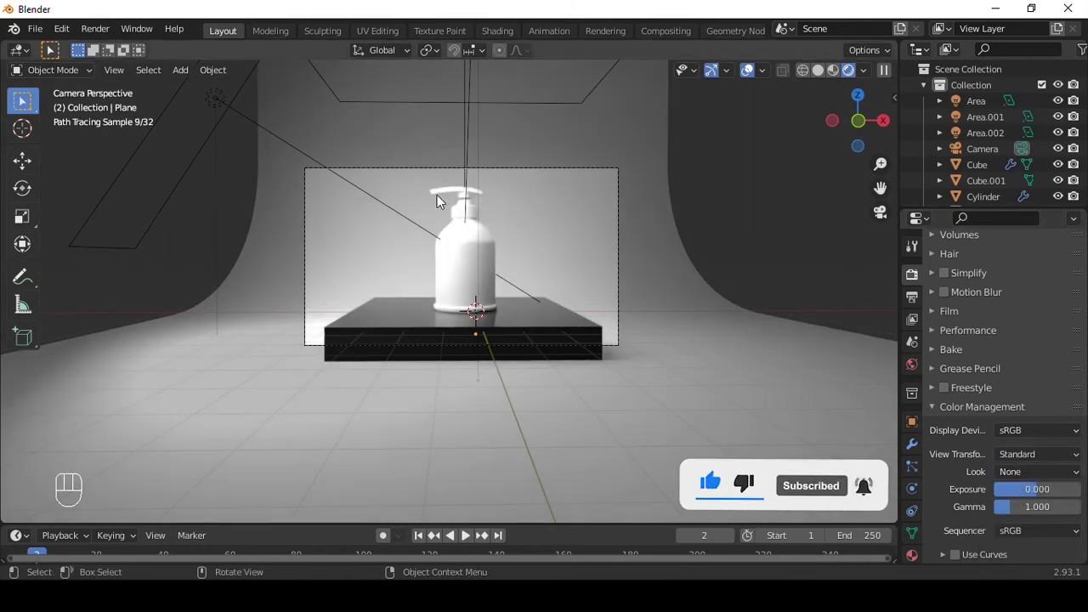
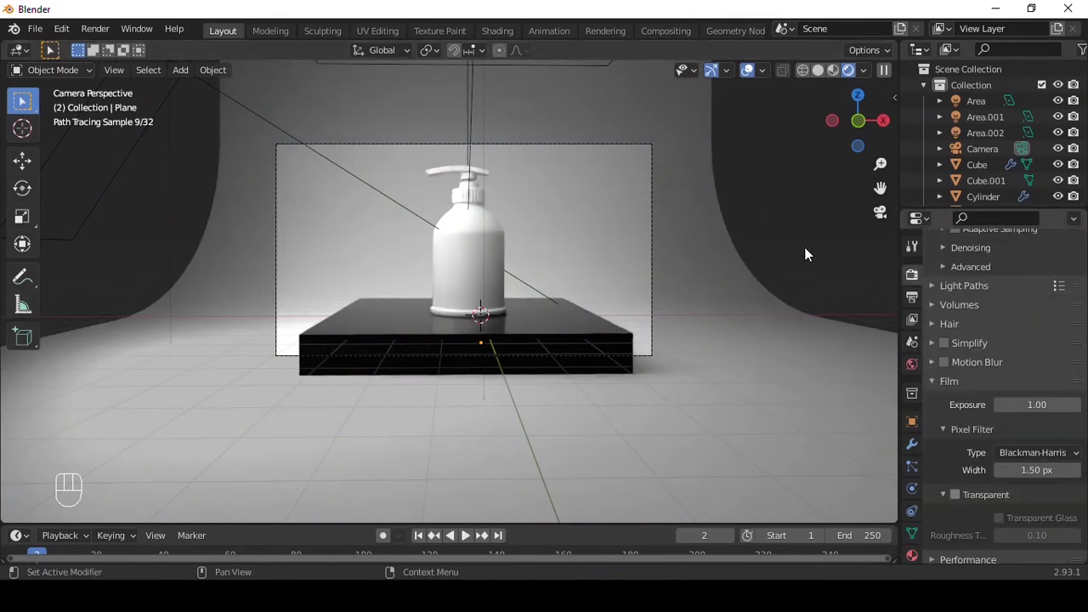
# Enable Film > Transparent and select the curved backdrop in Object Properties.
pyautogui.click(770, 334)
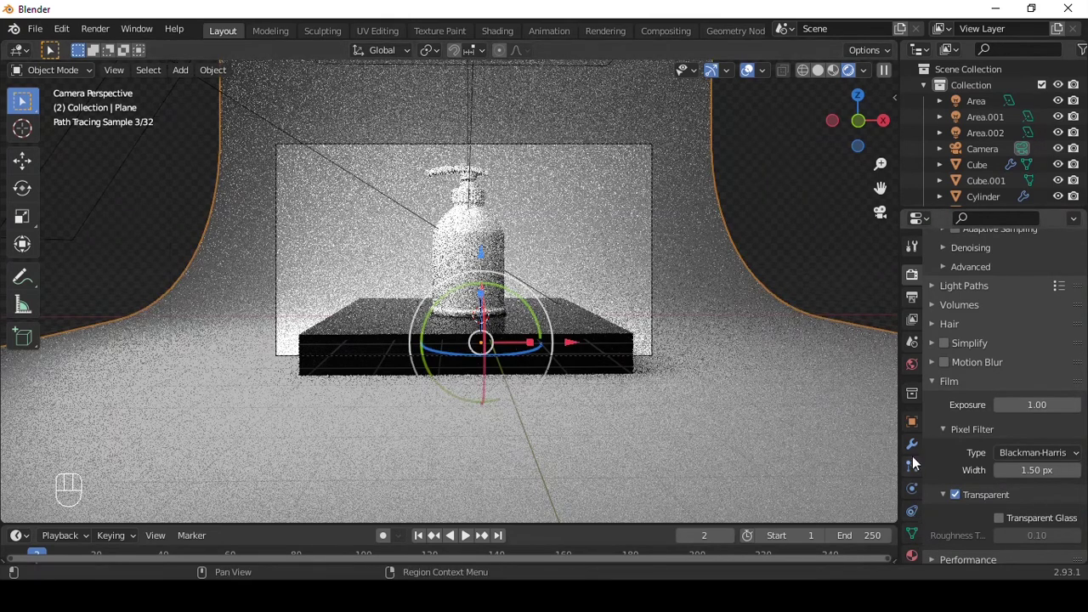
pyautogui.click(919, 424)
pyautogui.click(960, 488)
# Enable Visibility > Shadow Catcher on the backdrop so it catches only shadows.
pyautogui.click(962, 484)
pyautogui.click(965, 497)
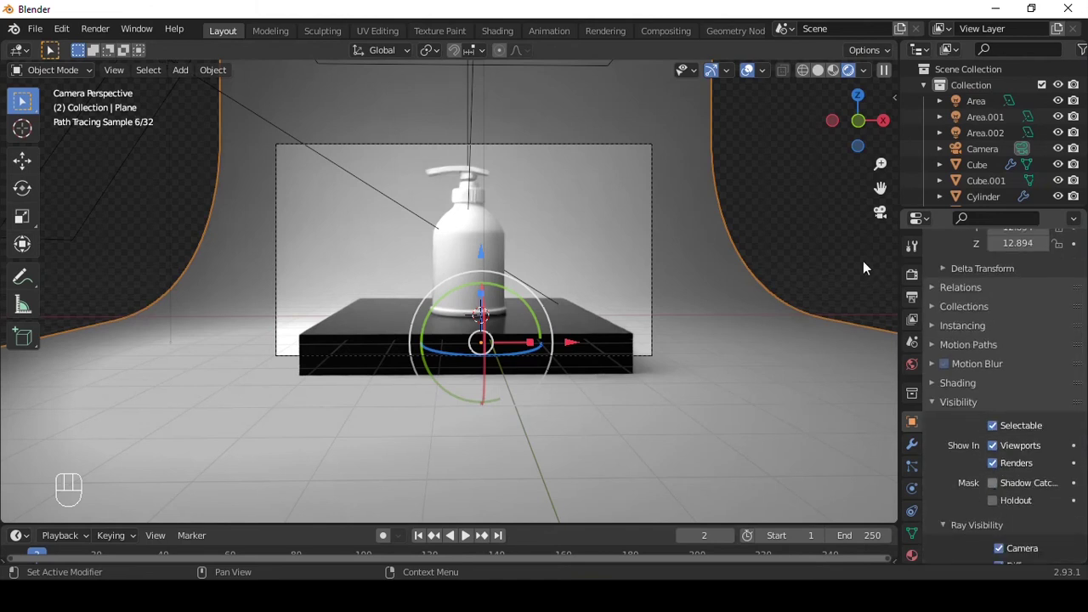
pyautogui.click(836, 249)
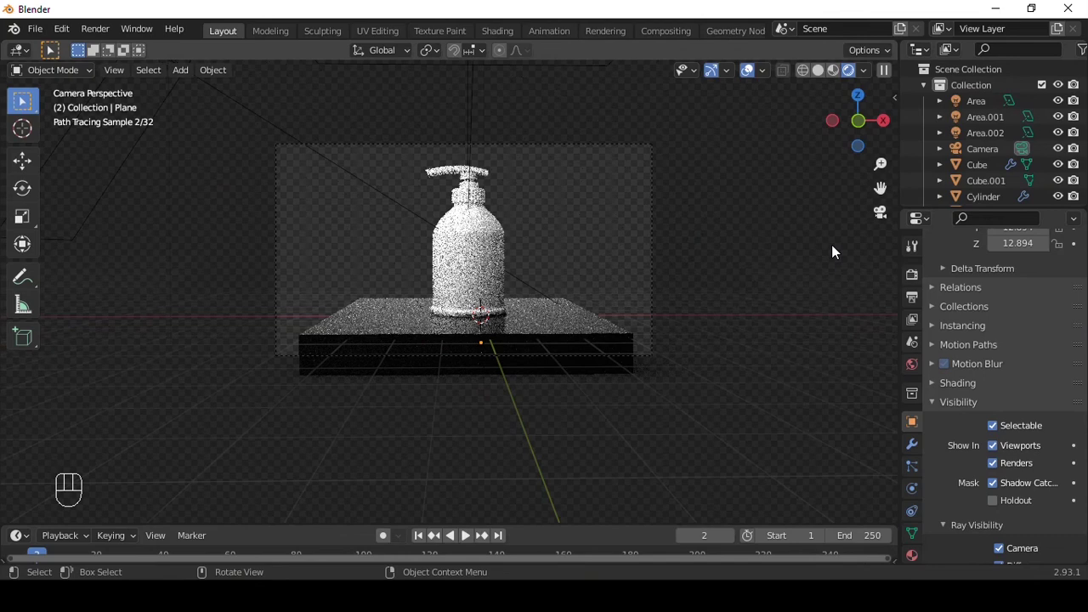